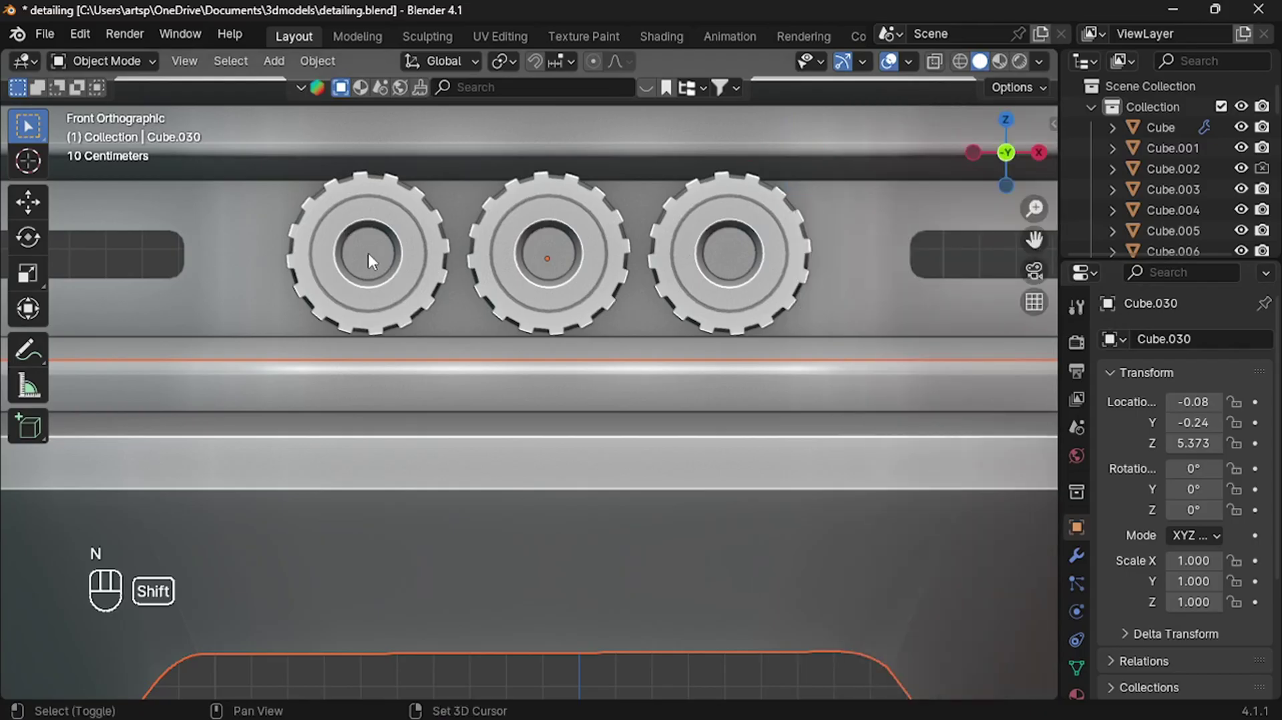
- Add a UV sphere, scale it into the left gear's hole and start a duplicate for the next gear
{"action": "key", "text": "shift+a"}
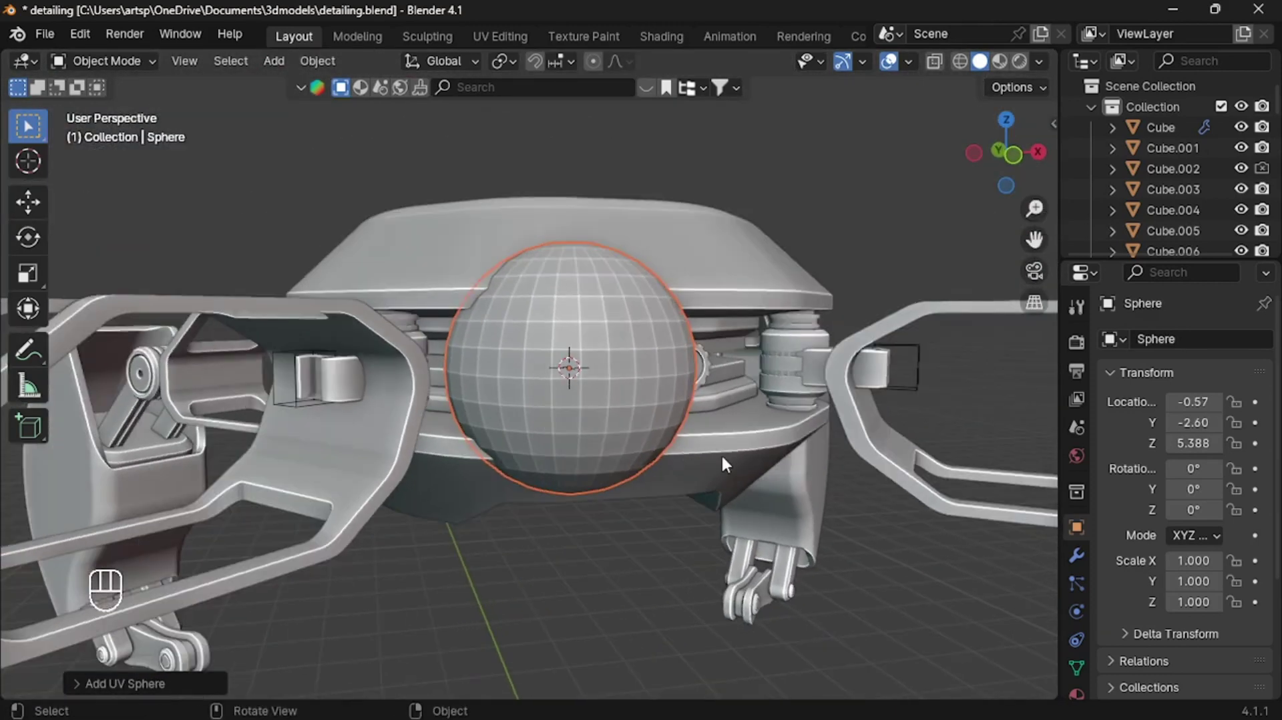
{"action": "key", "text": "s"}
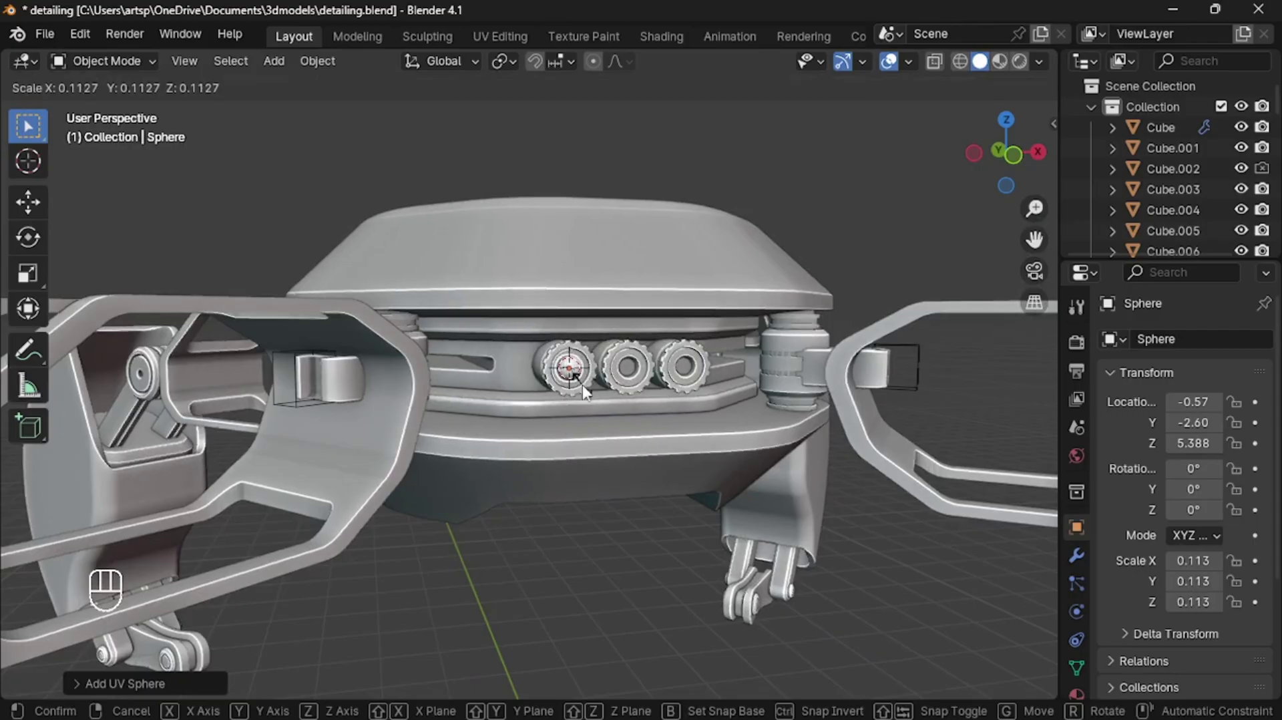
{"action": "key", "text": "s"}
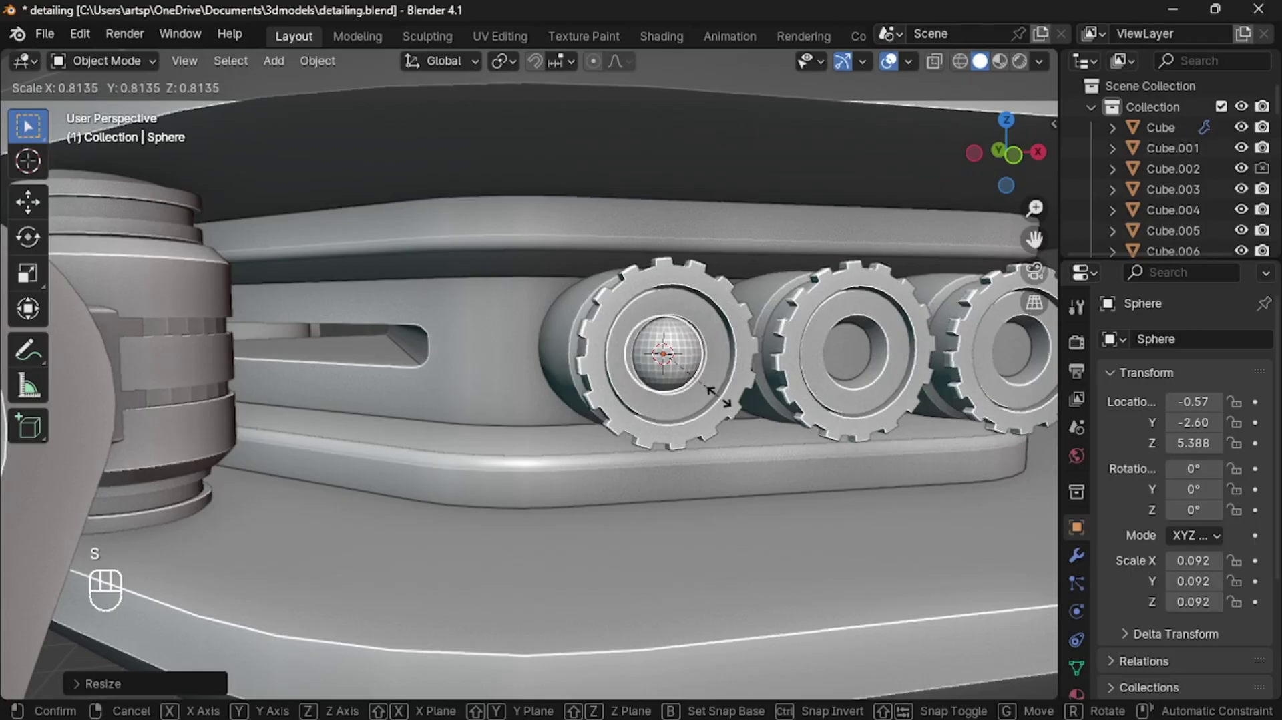
{"action": "key", "text": "KP_1"}
{"action": "key", "text": "shift+d"}
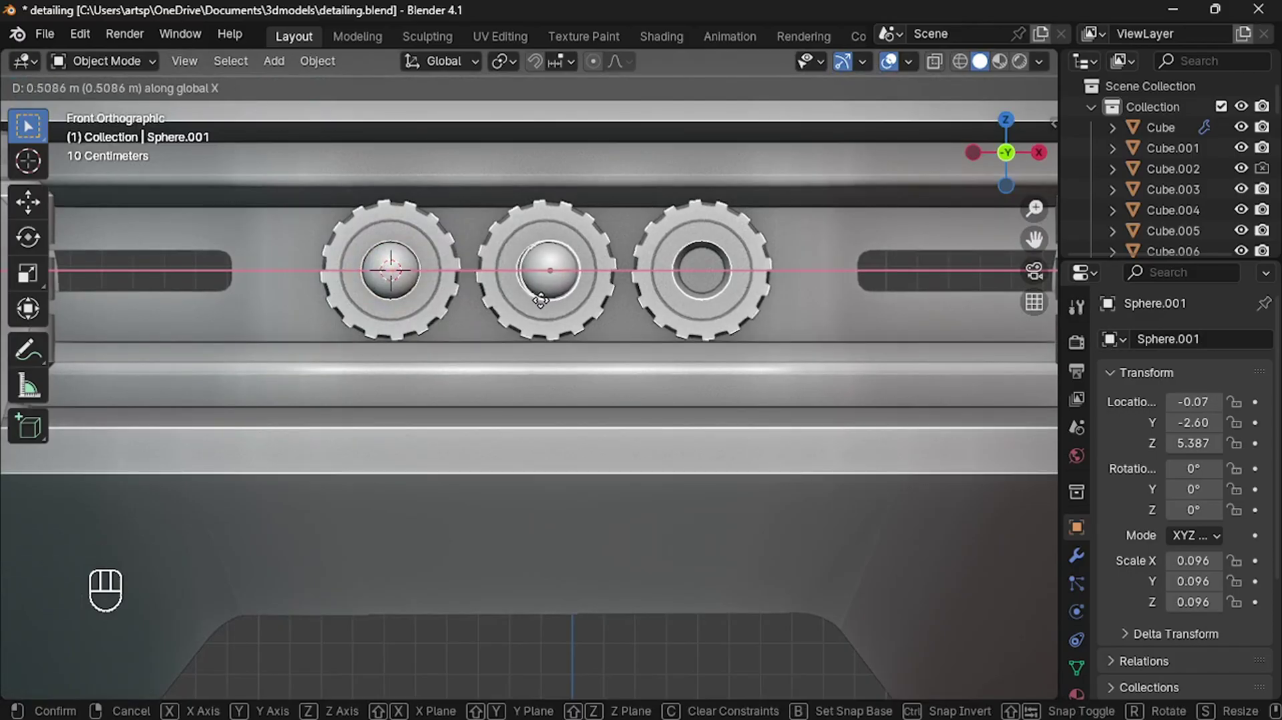
- Add a cube at the marked spot on the leg and scale it into a long slim bar
{"action": "key", "text": "x"}
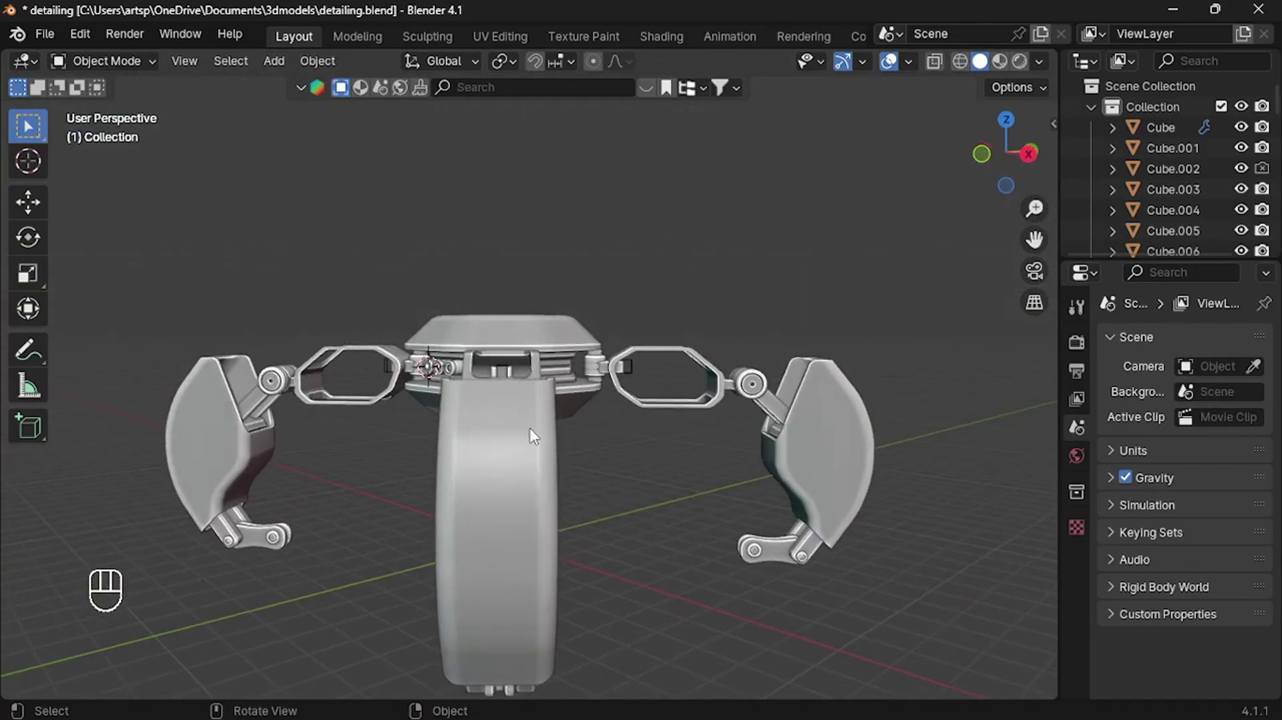
{"action": "left_click", "coordinate": [505, 431]}
{"action": "key", "text": "shift+a"}
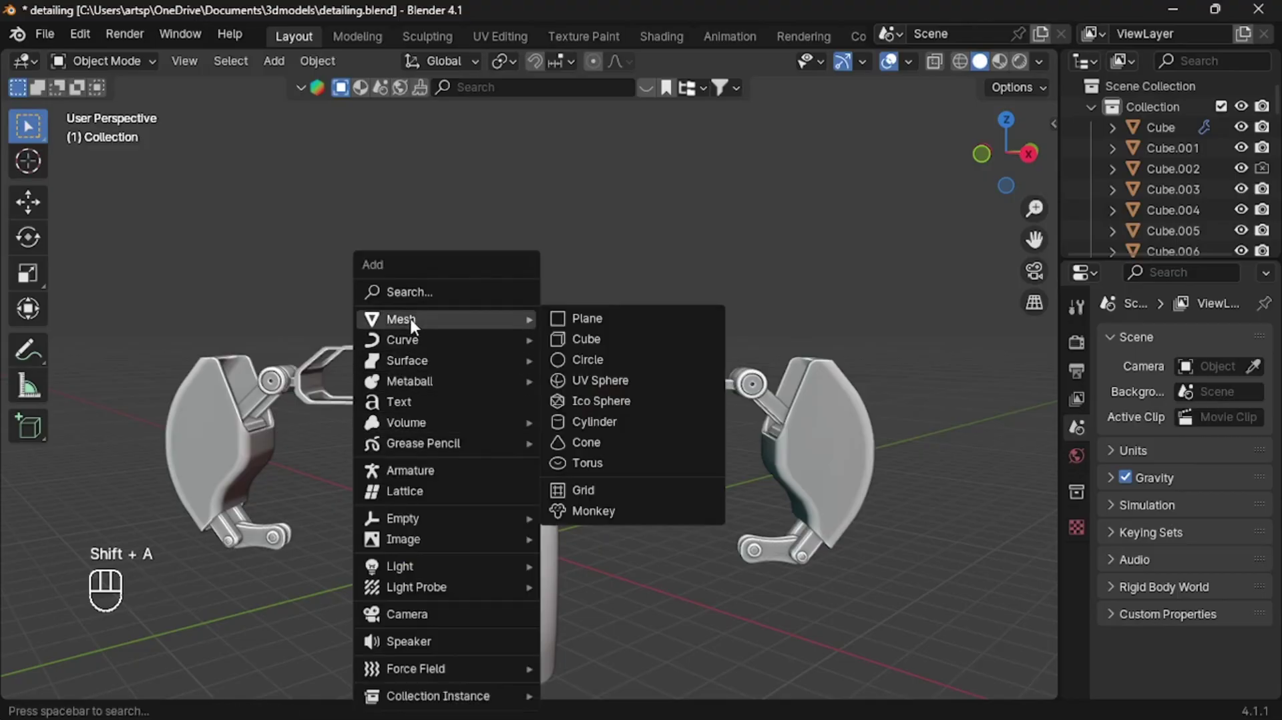
{"action": "key", "text": "s"}
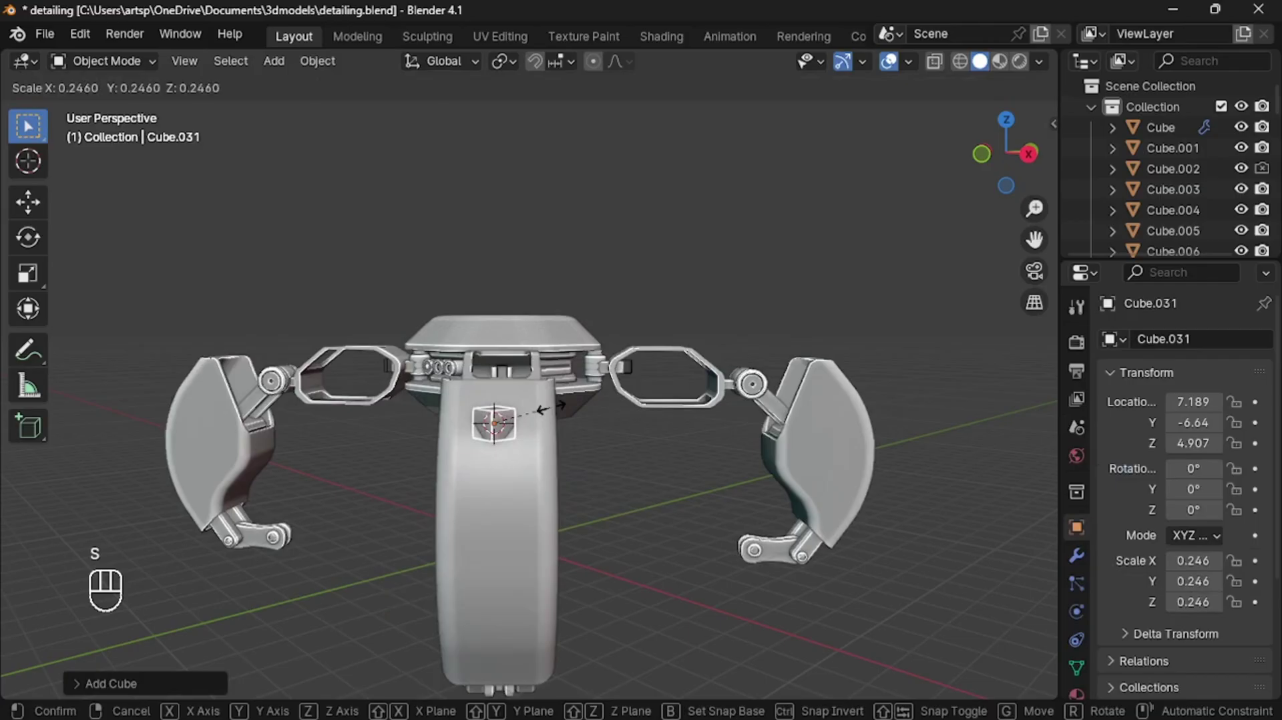
{"action": "key", "text": "ctrl+z"}
{"action": "key", "text": "s"}
{"action": "key", "text": "s"}
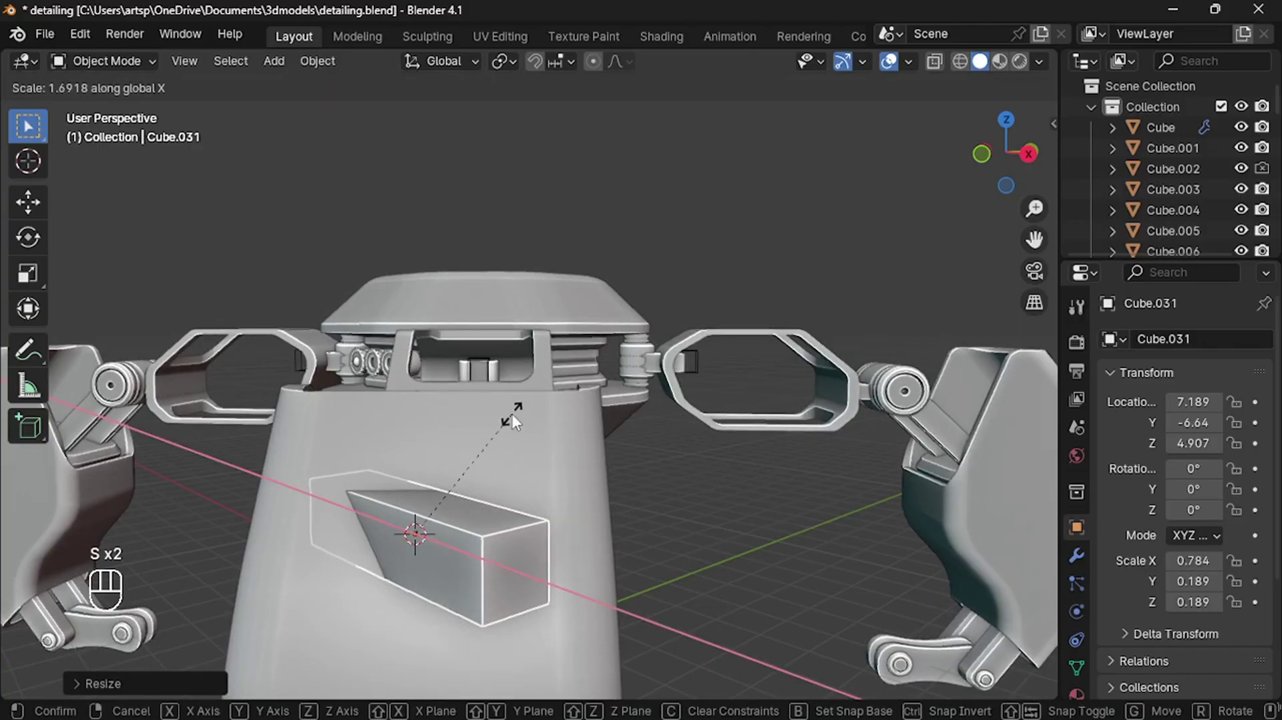
{"action": "key", "text": "s"}
- Rotate and move the bar flat onto the leg plate, apply its scale and isolate it in local view
{"action": "key", "text": "r"}
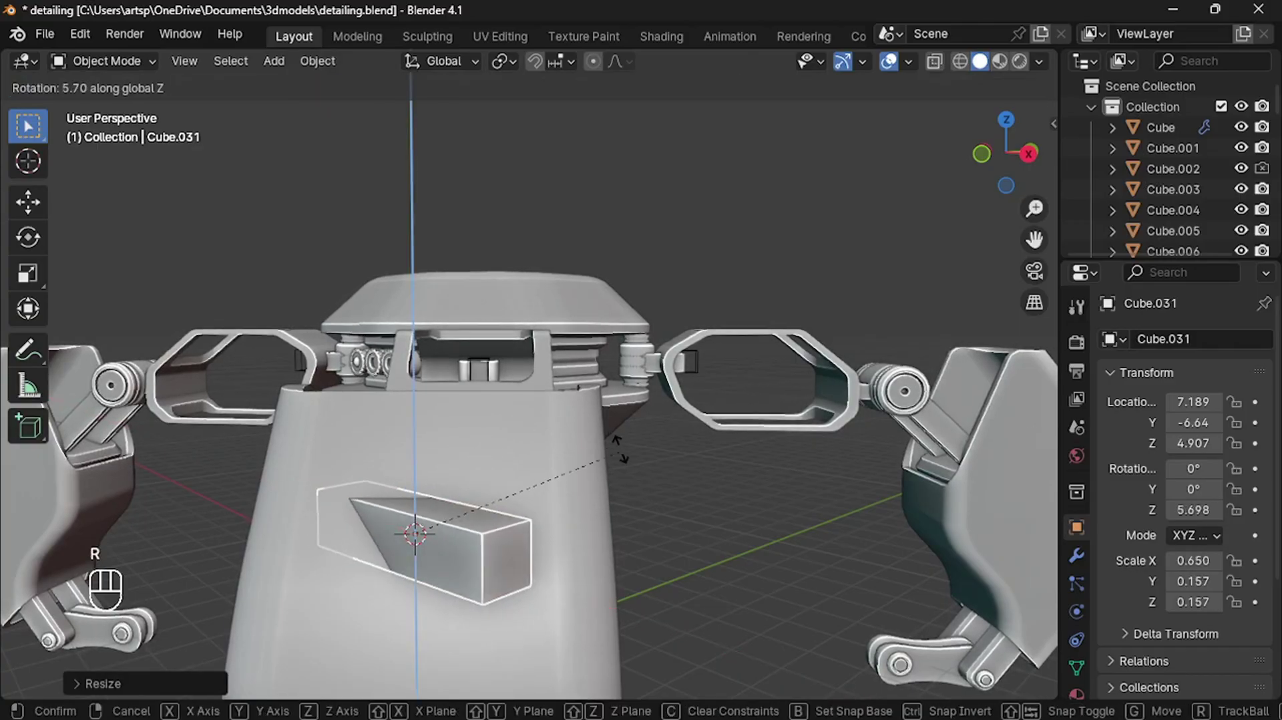
{"action": "key", "text": "KP_7"}
{"action": "key", "text": "r"}
{"action": "key", "text": "r"}
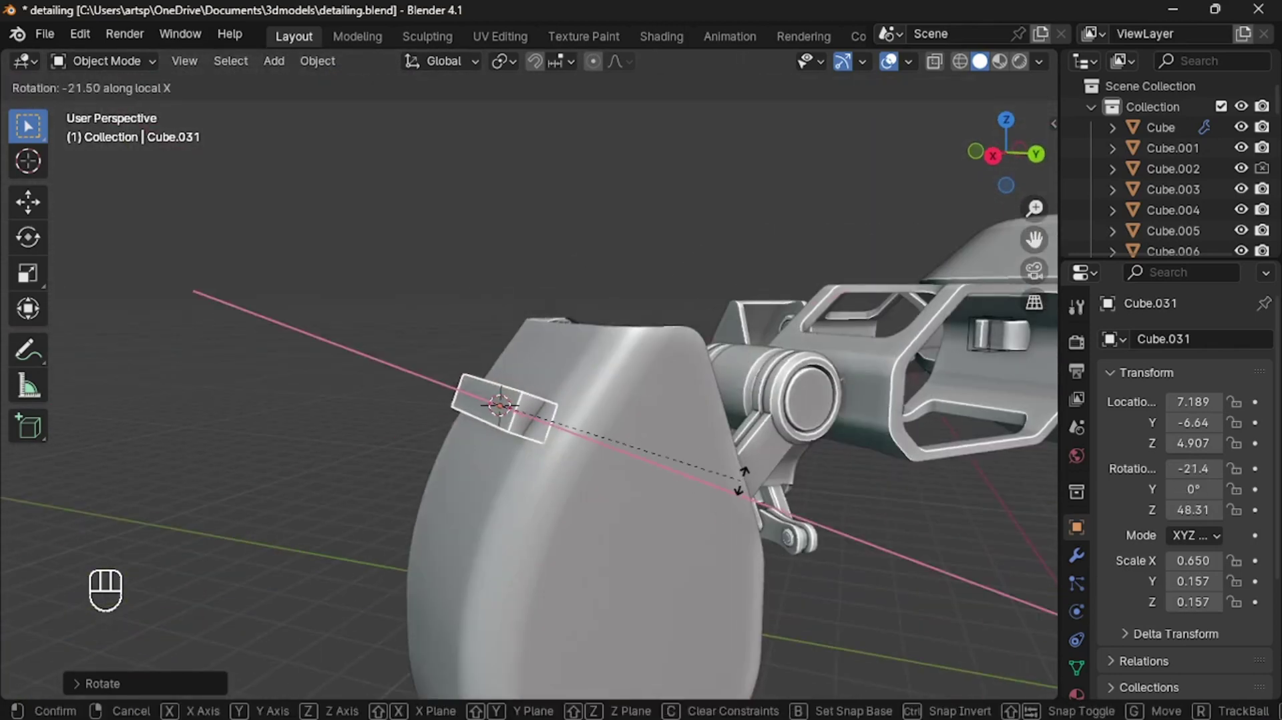
{"action": "key", "text": "s"}
{"action": "key", "text": "g"}
{"action": "key", "text": "g"}
{"action": "key", "text": "ctrl+a"}
{"action": "key", "text": "/"}
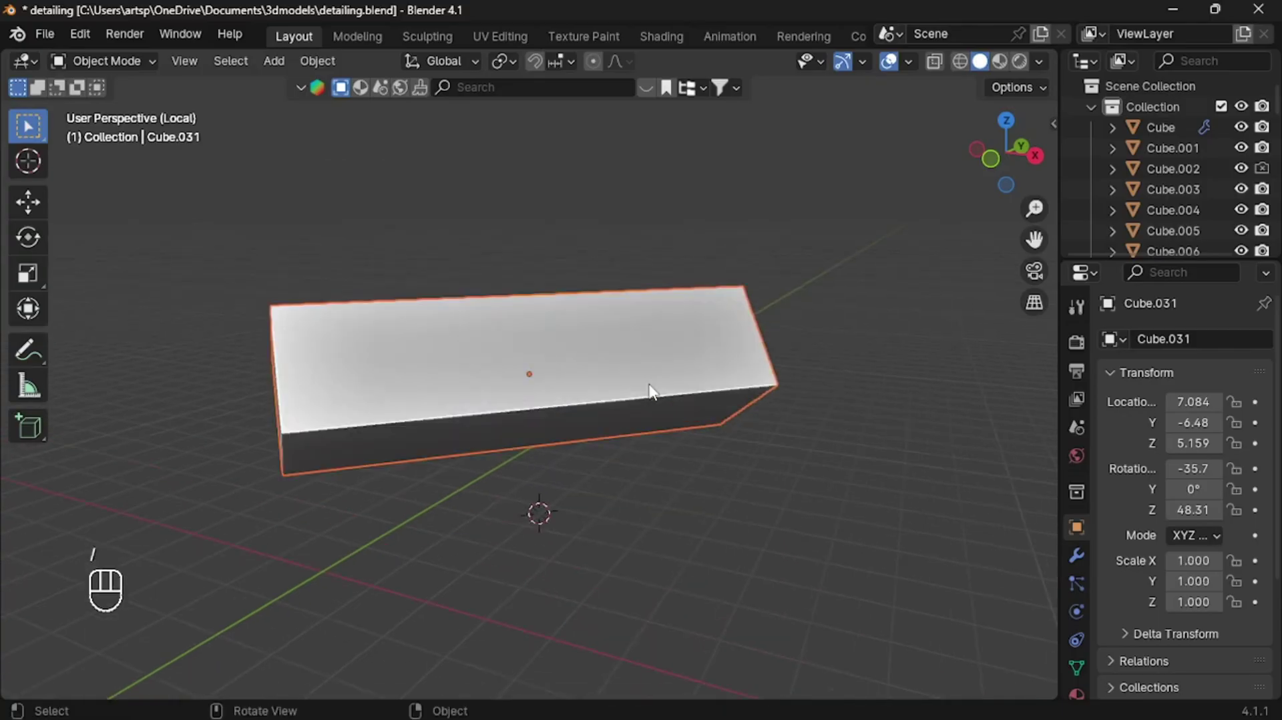
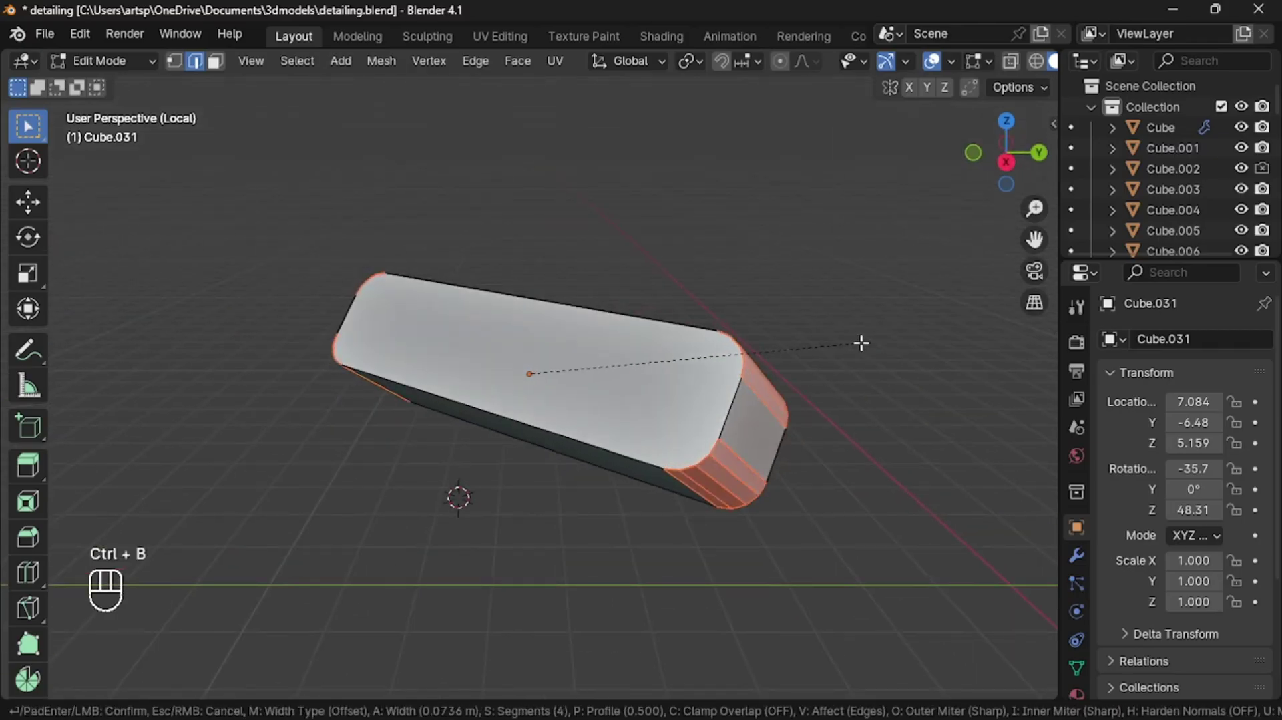
- Bevel the bar's end edges into rounded corners and shade it auto smooth
{"action": "key", "text": "Tab"}
{"action": "left_click_drag", "start_coordinate": [777, 375], "coordinate": [723, 269]}
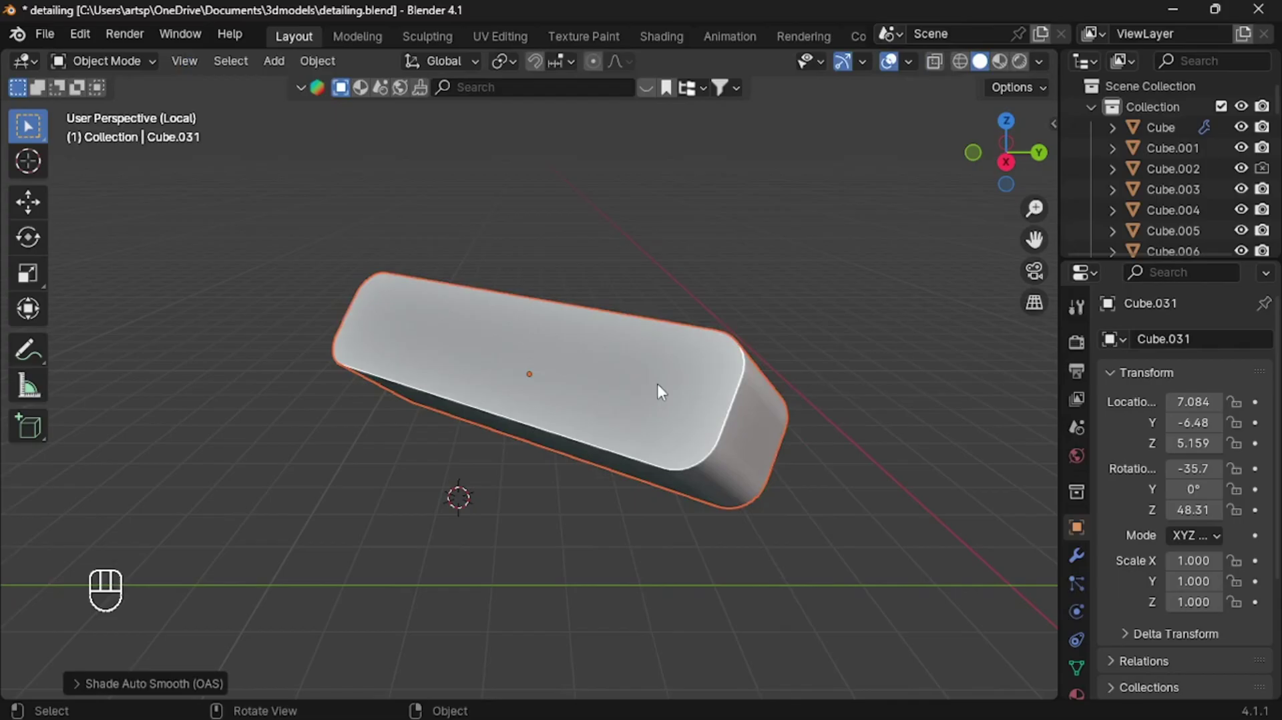
- Leave local view, apply the bar's transforms and boolean-cut it into the leg plate as a slot
{"action": "key", "text": "i"}
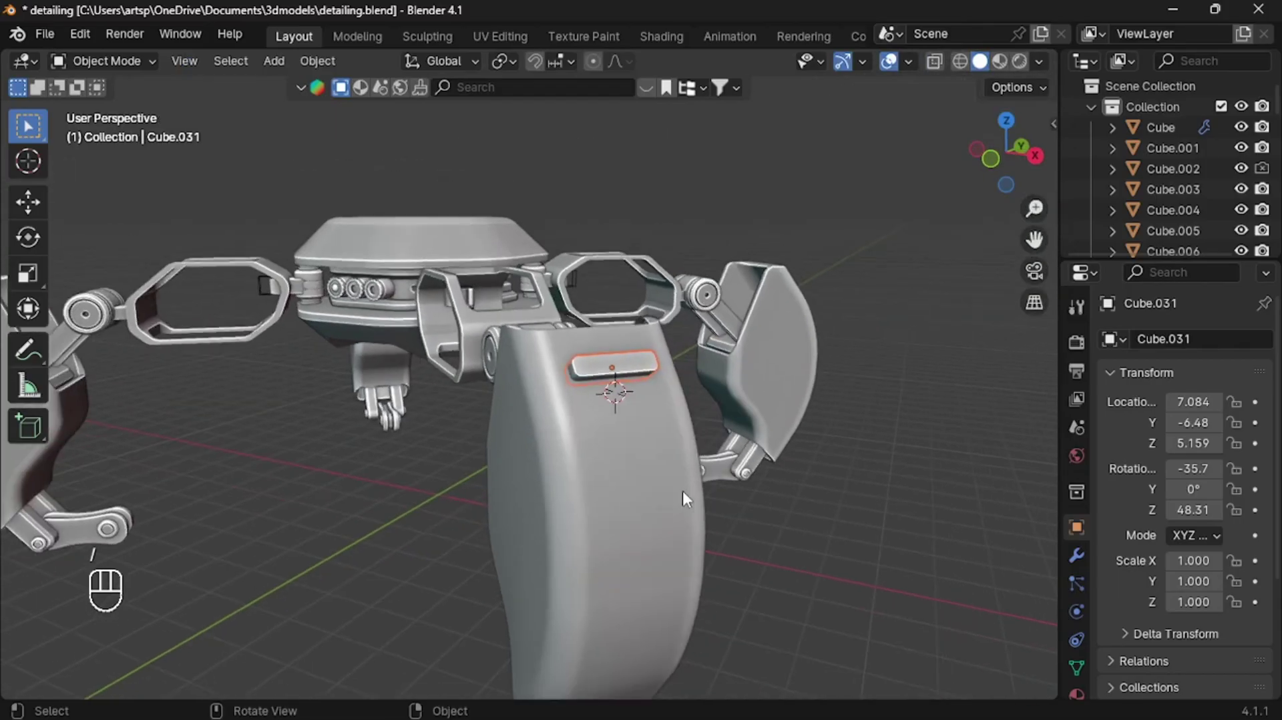
{"action": "middle_click", "coordinate": [630, 456]}
{"action": "key", "text": "ctrl+KP_Subtract"}
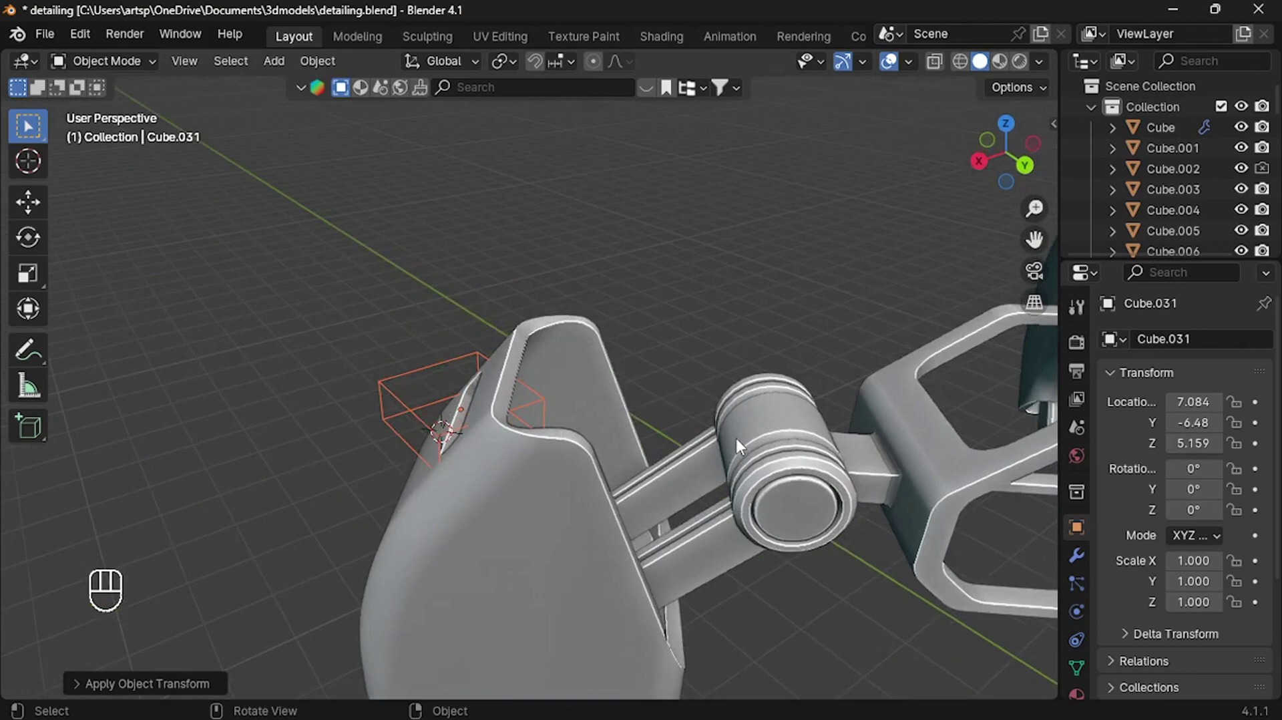
{"action": "key", "text": "ctrl+z"}
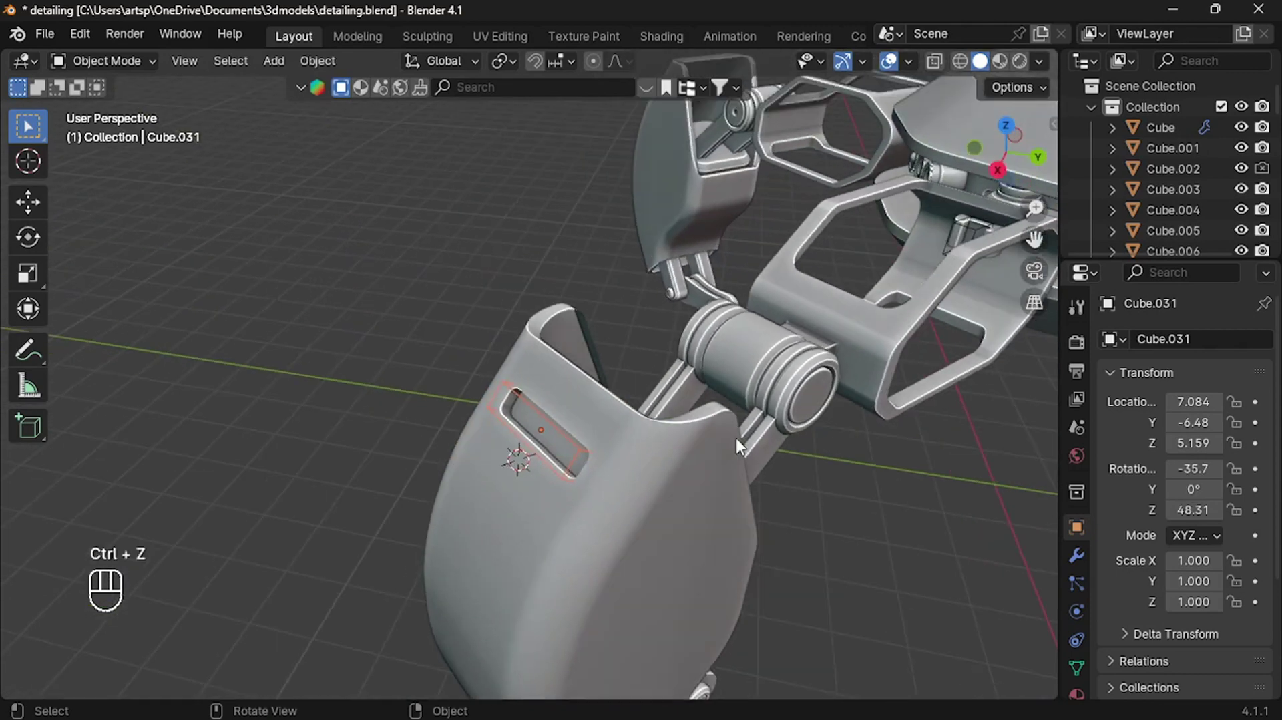
- Array the slot cutter to Count 3 with Relative Offset Z -2 and move it to the cutter collection
{"action": "left_click", "coordinate": [1073, 569]}
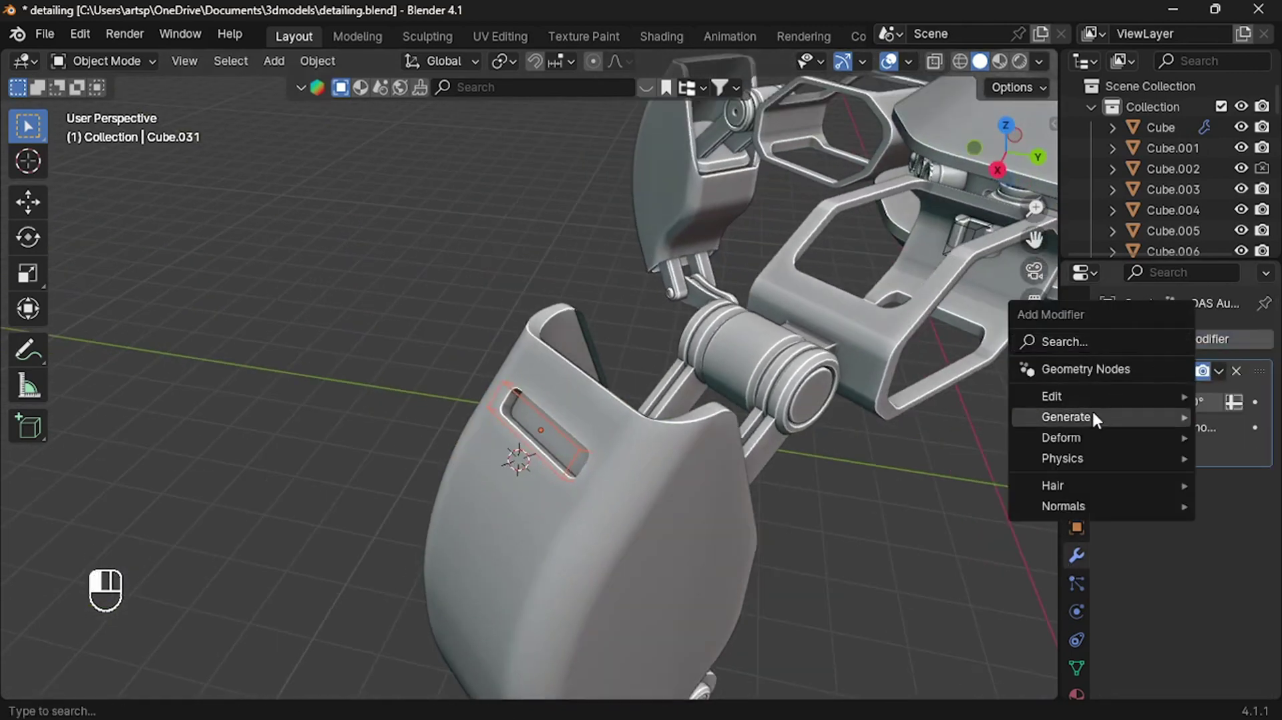
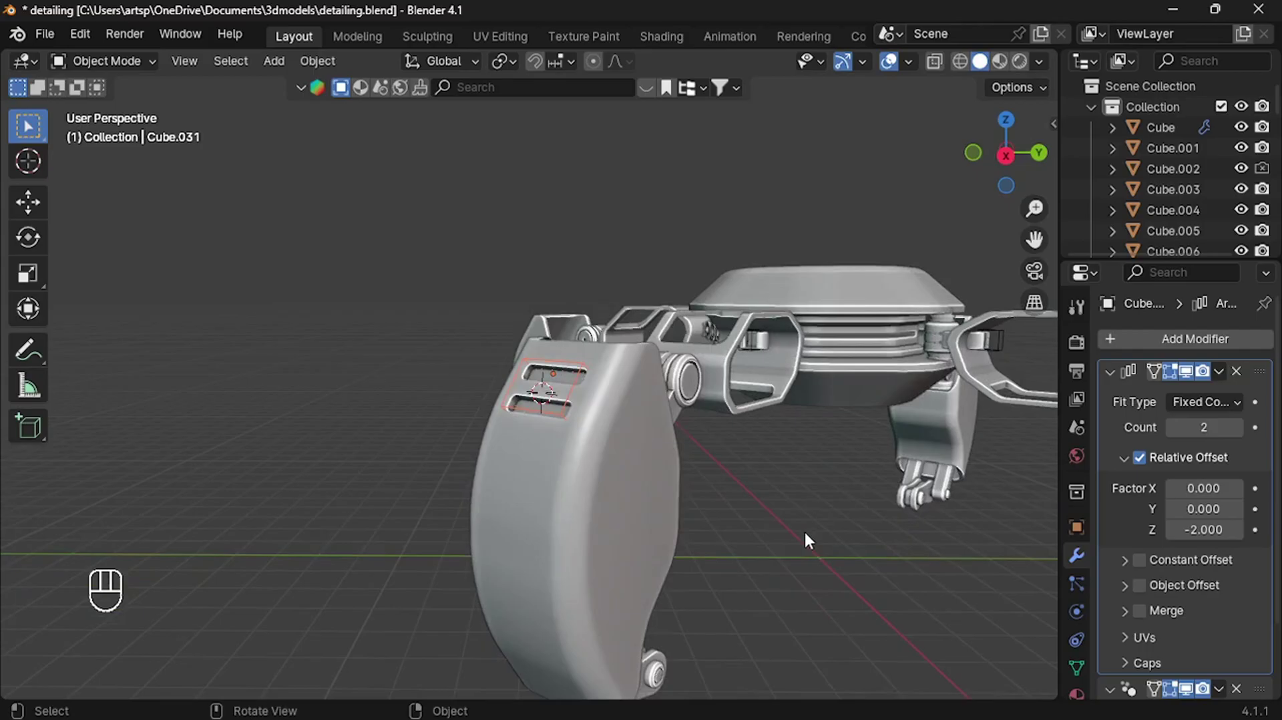
{"action": "left_click", "coordinate": [1236, 440]}
{"action": "left_click", "coordinate": [1236, 440]}
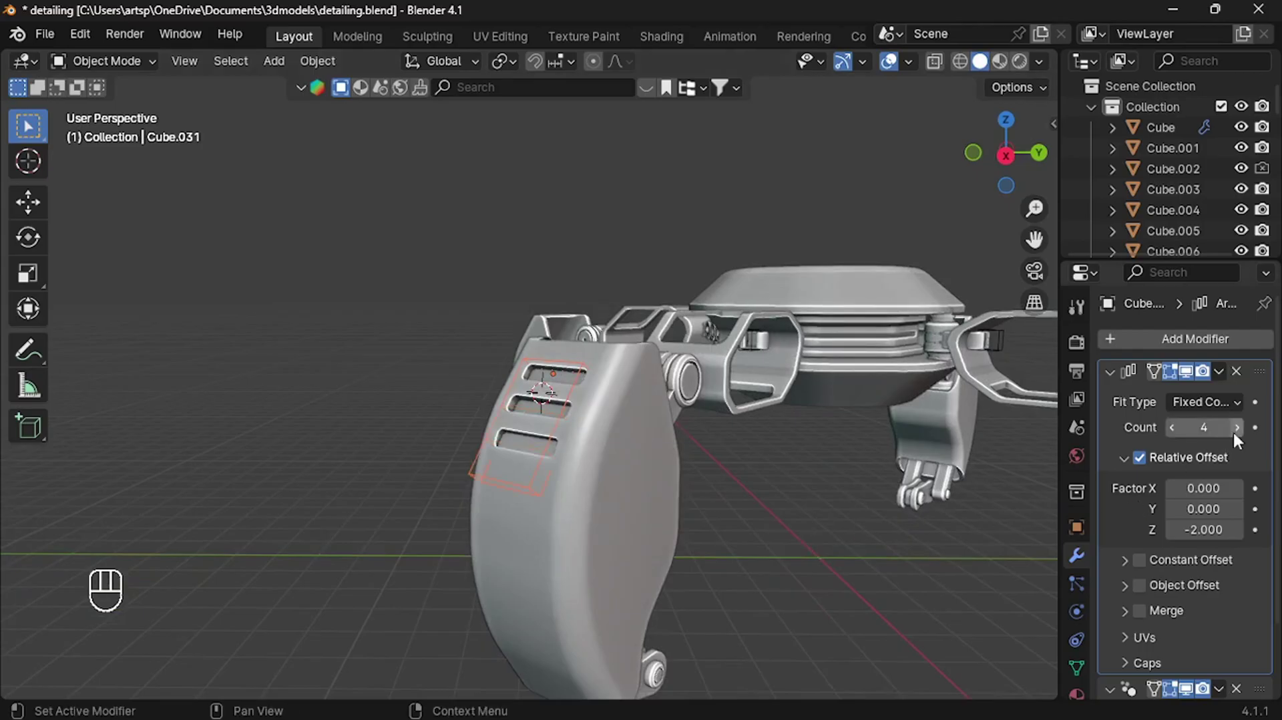
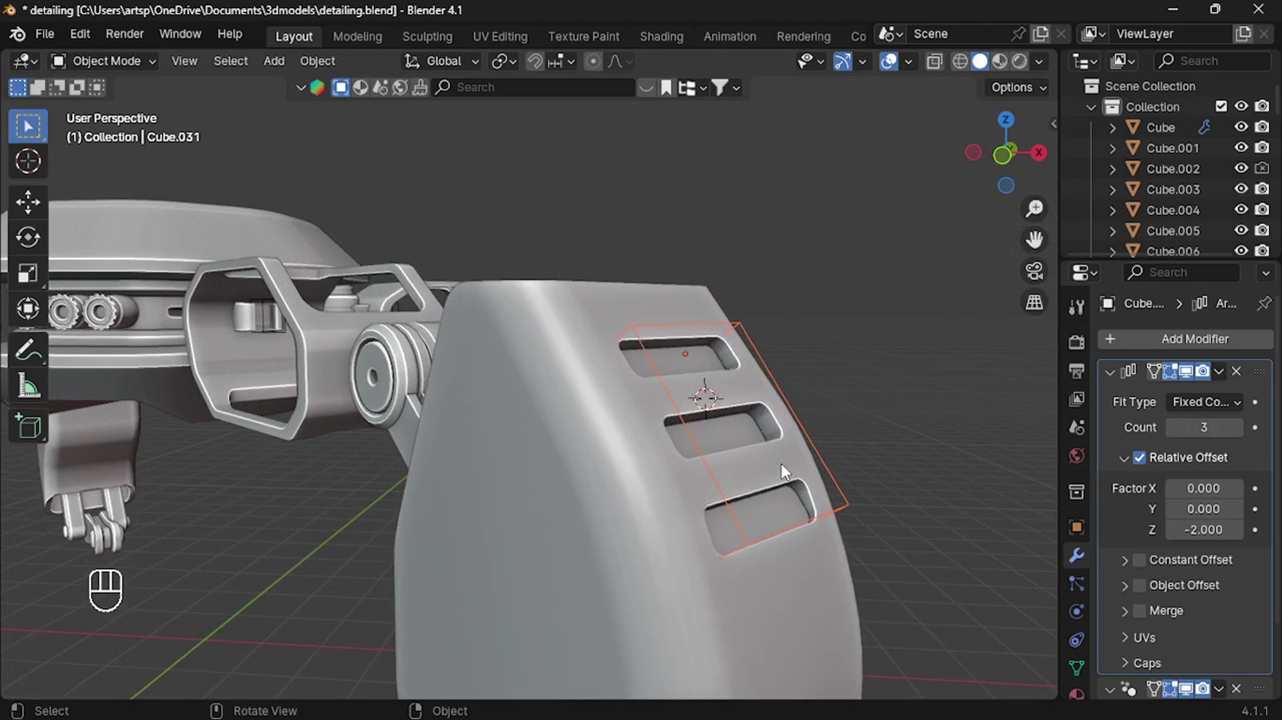
{"action": "left_click", "coordinate": [823, 521]}
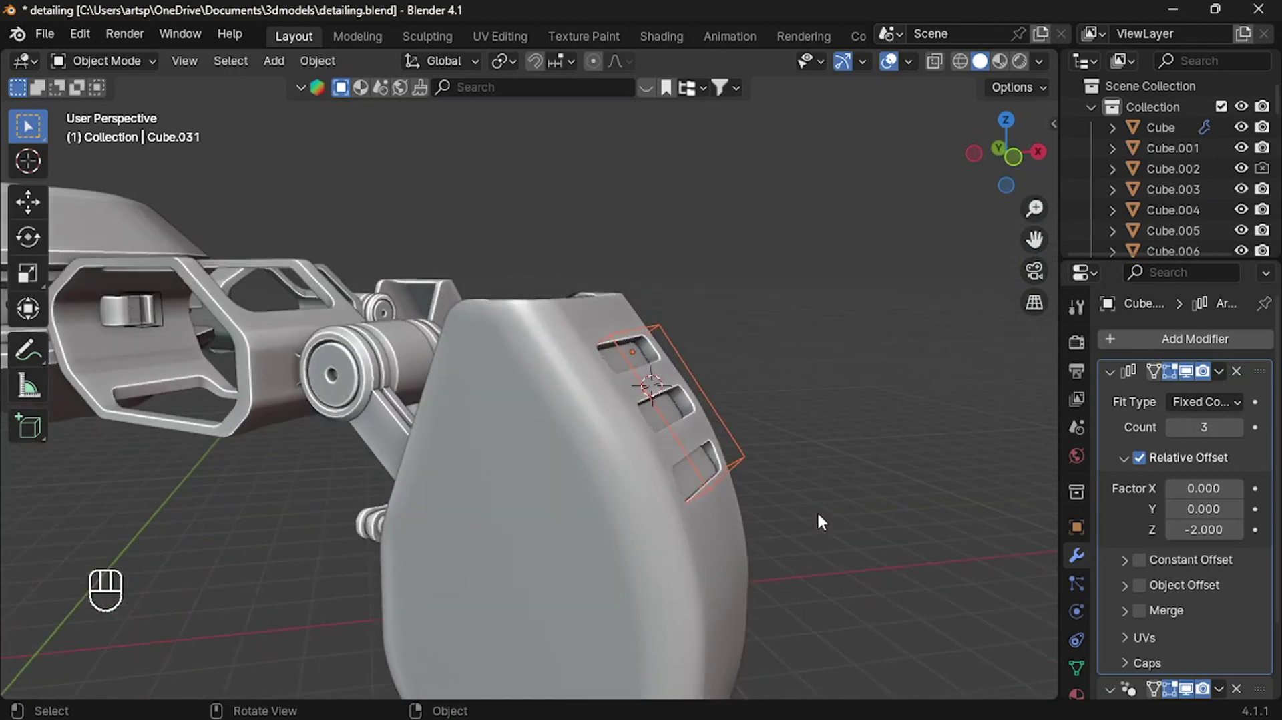
{"action": "key", "text": "r"}
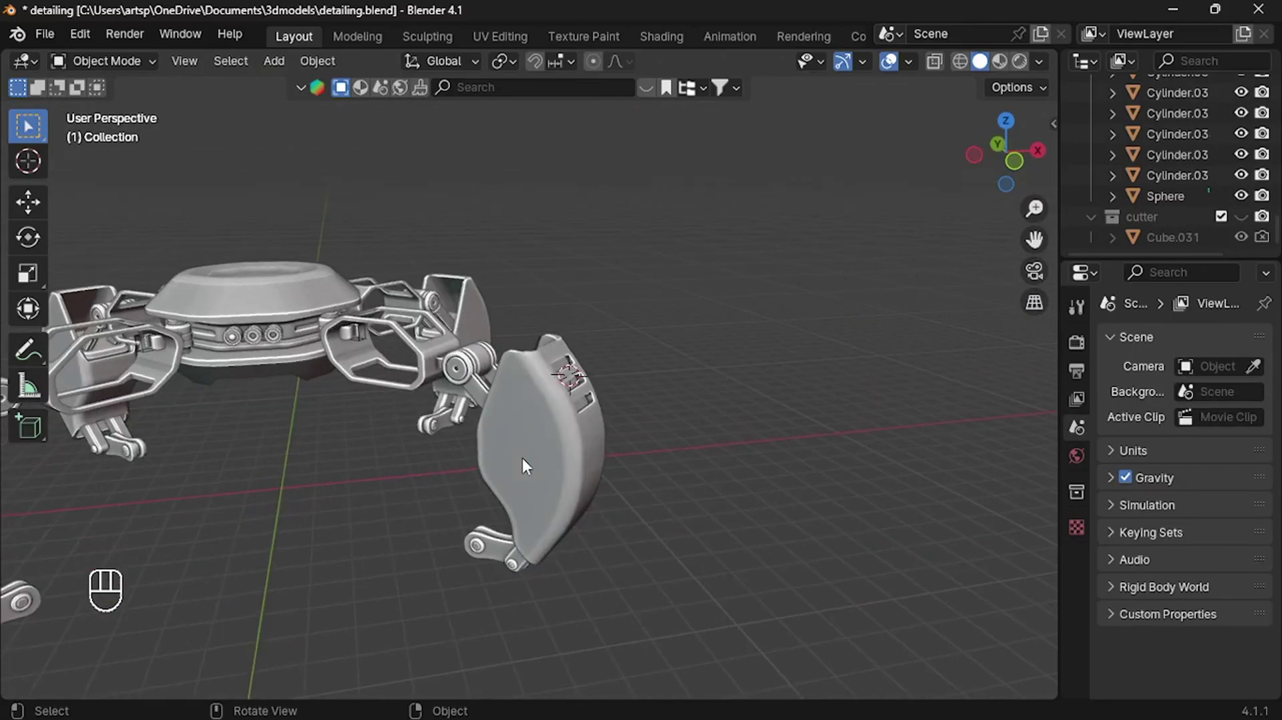
- Loop cut the body's lower band, bevel the loop and extrude it inward as a thin groove
{"action": "left_click", "coordinate": [490, 387]}
{"action": "key", "text": "Tab"}
{"action": "key", "text": "ctrl+r"}
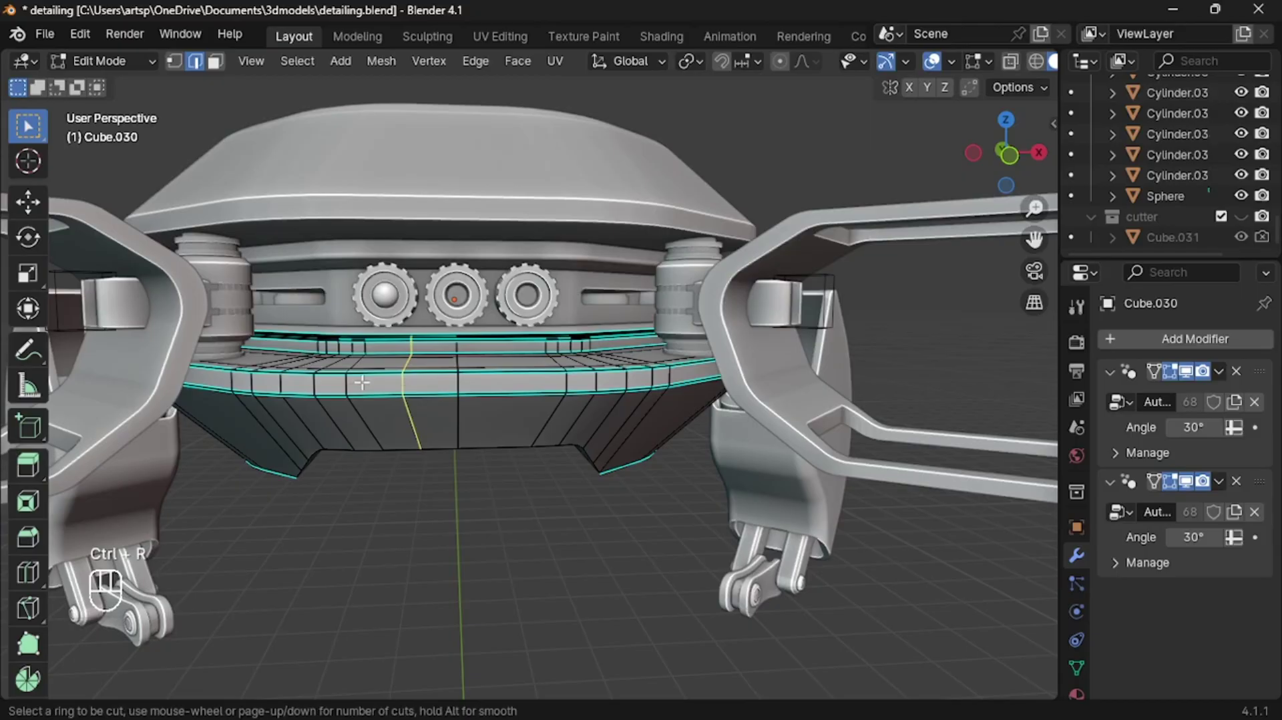
{"action": "key", "text": "ctrl+z"}
{"action": "key", "text": "ctrl+r"}
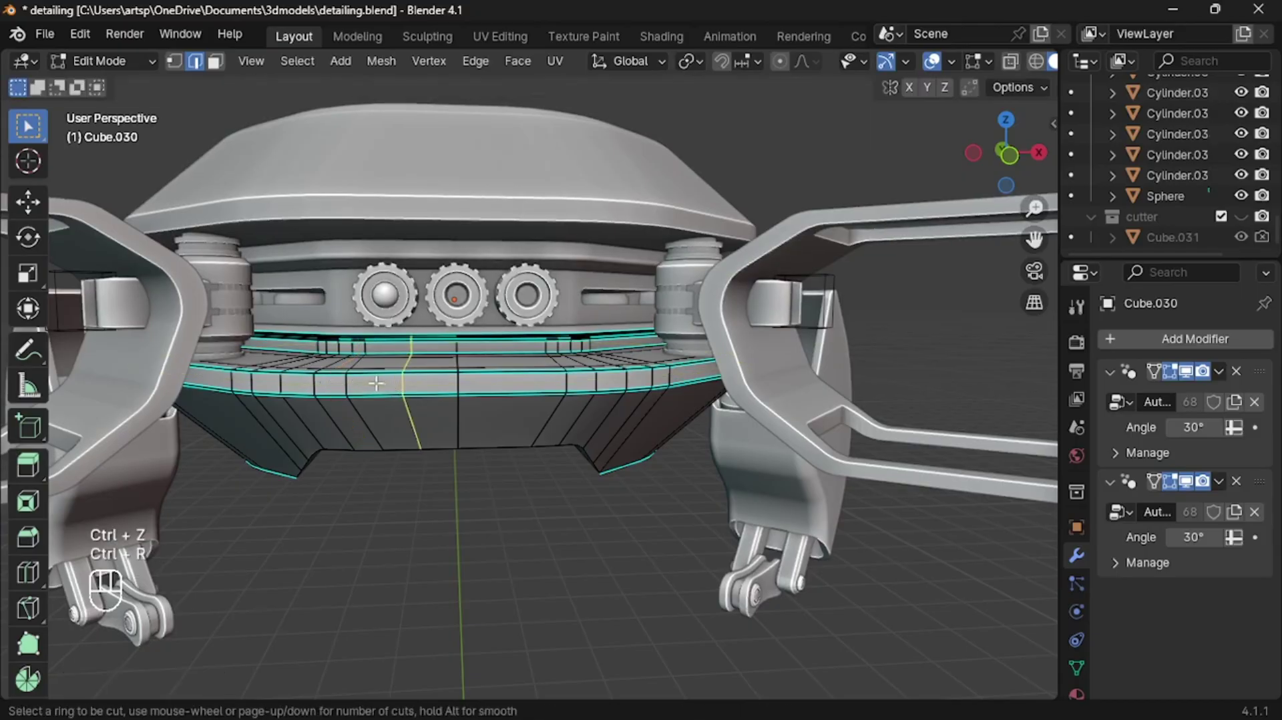
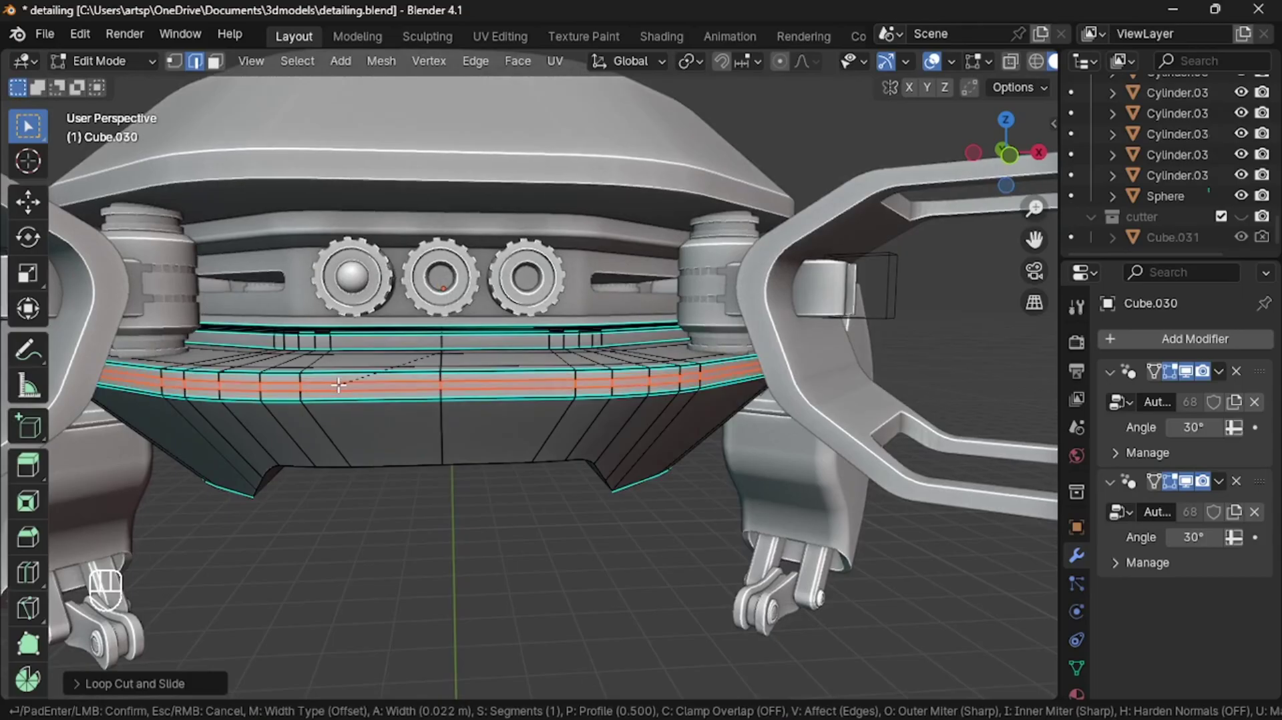
{"action": "key", "text": "alt+e"}
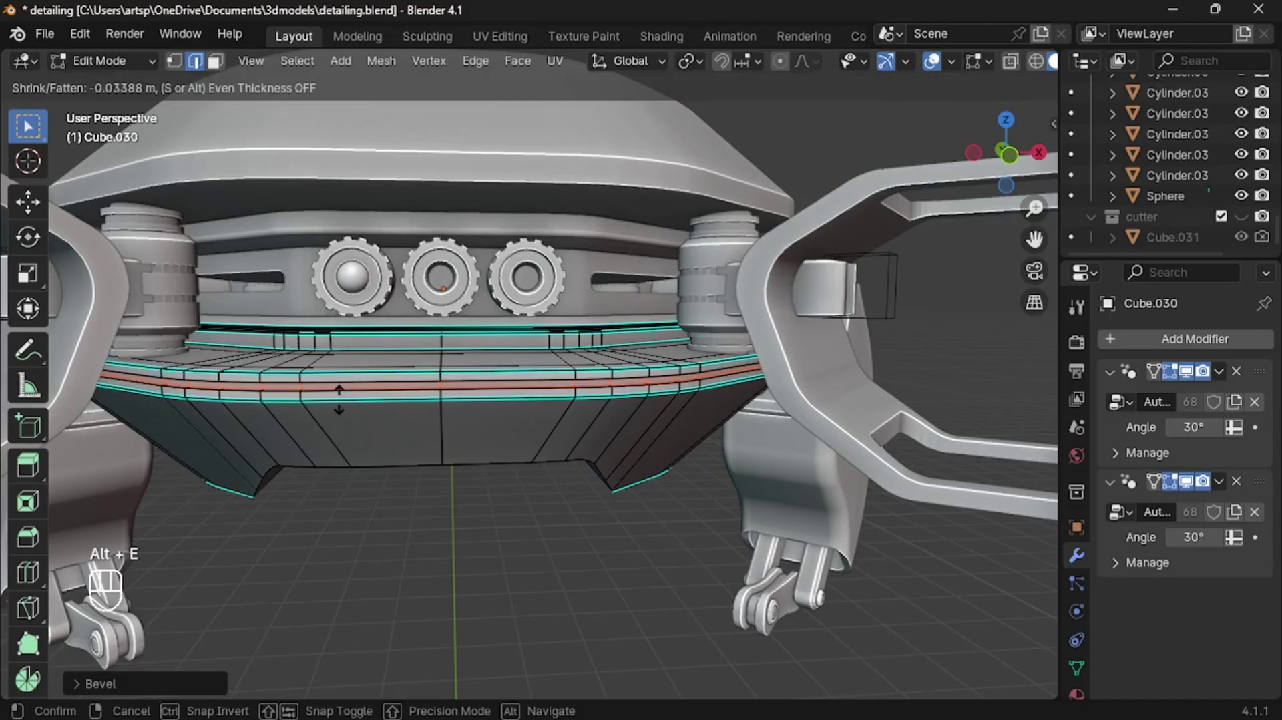
{"action": "key", "text": "s"}
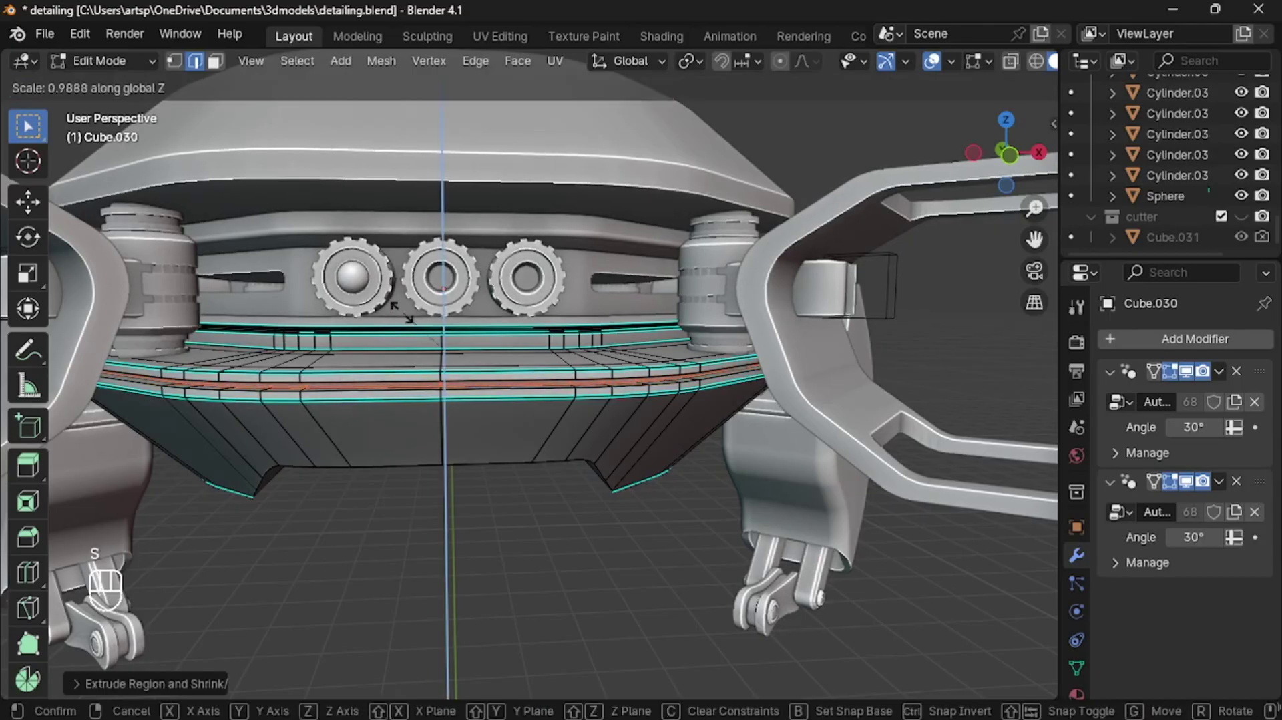
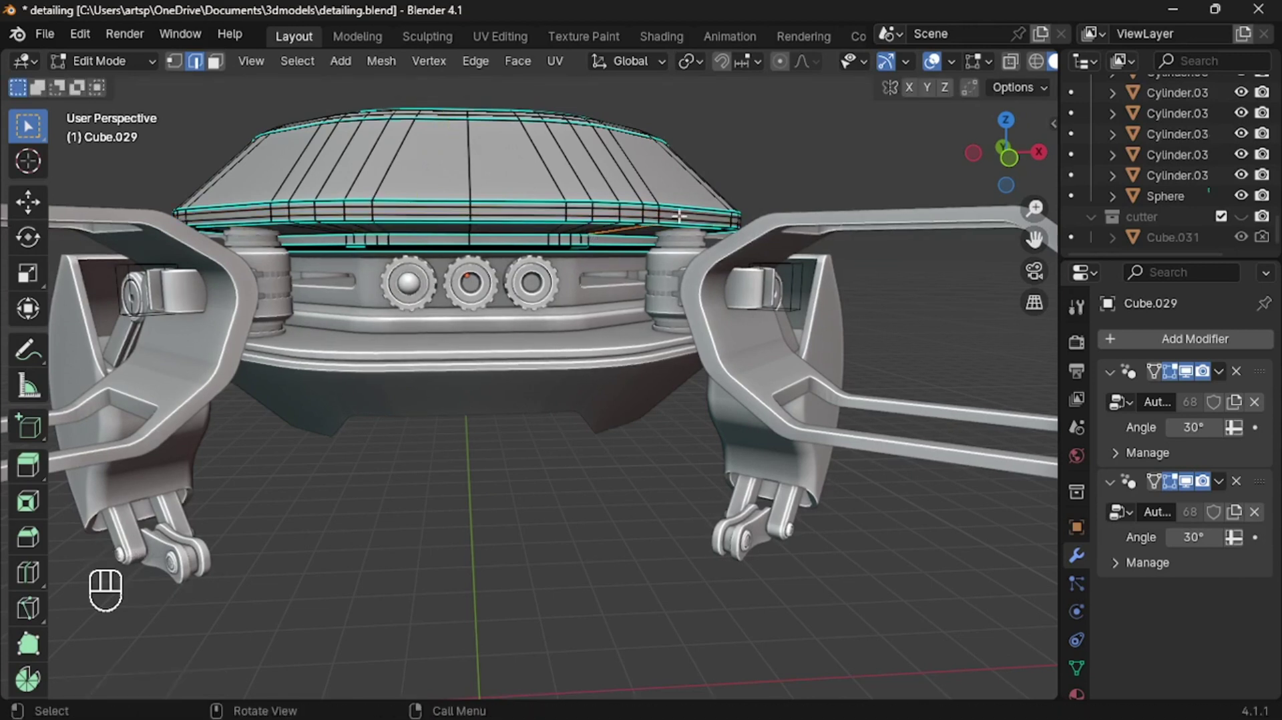
- Bevel the top cap's rim loop and push it inward into a matching groove, then leave Edit Mode
{"action": "key", "text": "ctrl+z"}
{"action": "key", "text": "alt+e"}
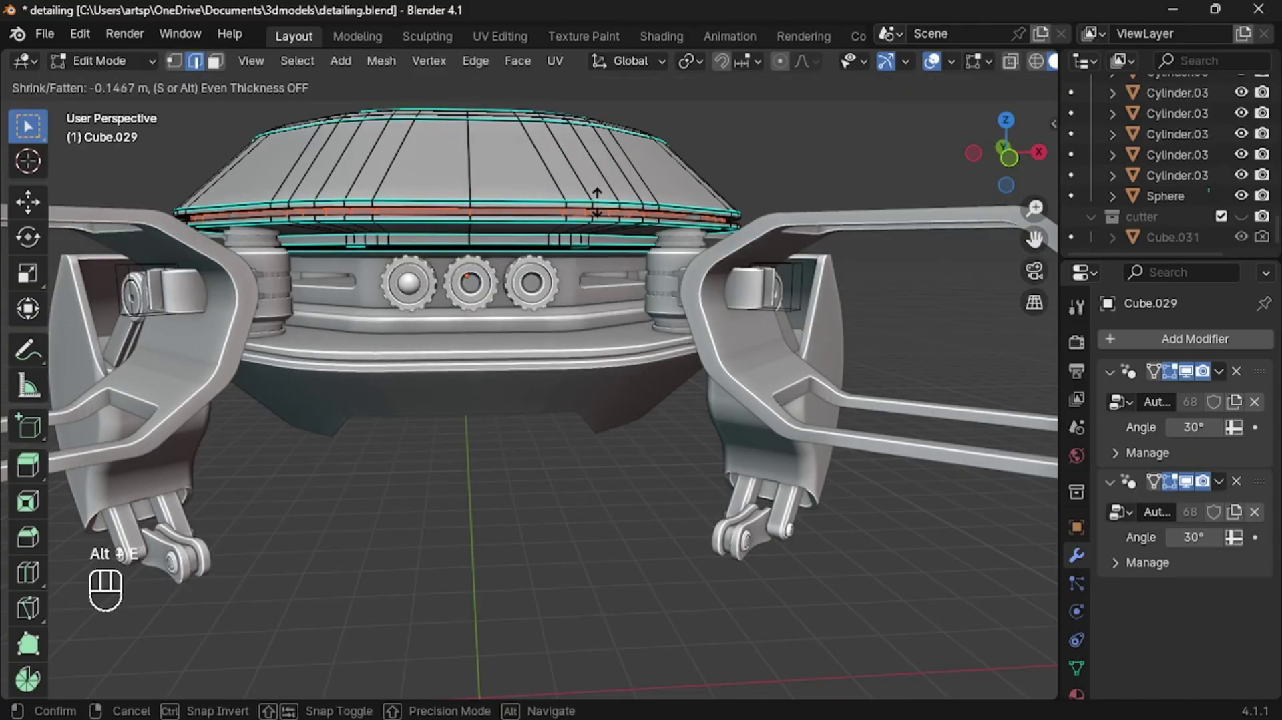
{"action": "key", "text": "s"}
{"action": "key", "text": "Tab"}
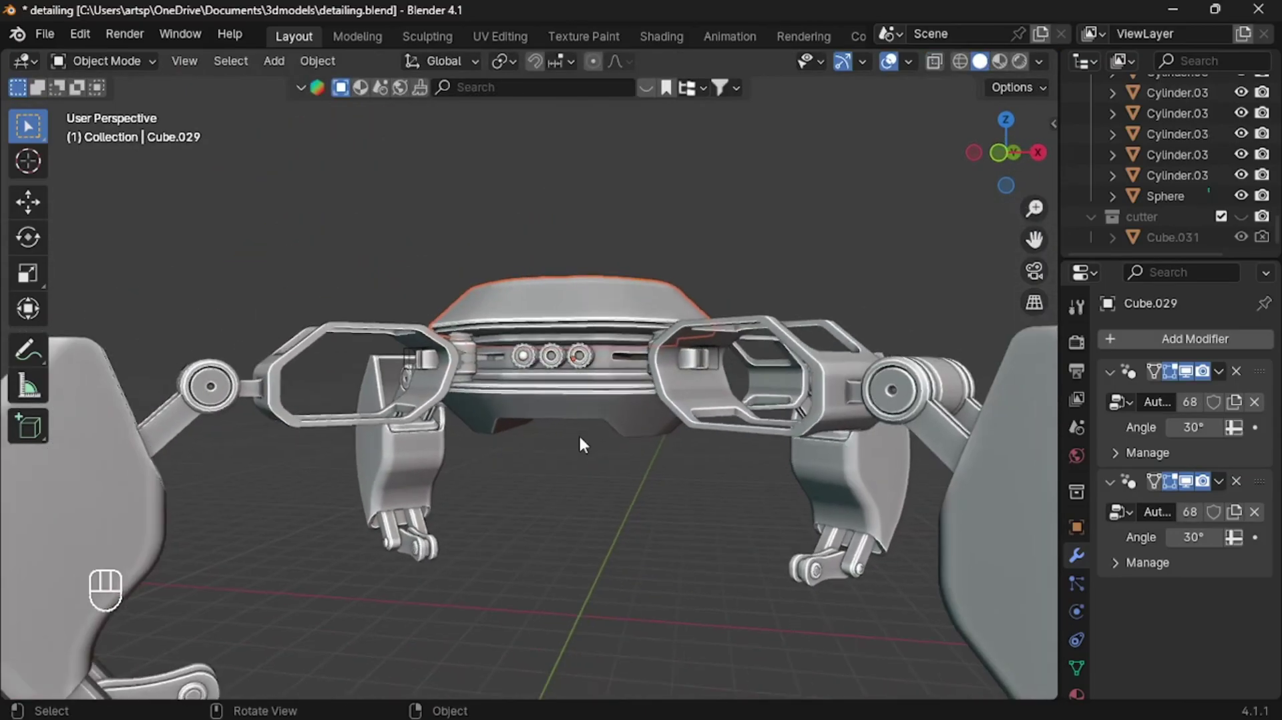
- From front view, add a cube on the lower body band and scale it into a thin horizontal bar
{"action": "middle_click", "coordinate": [584, 444]}
{"action": "middle_click", "coordinate": [584, 444]}
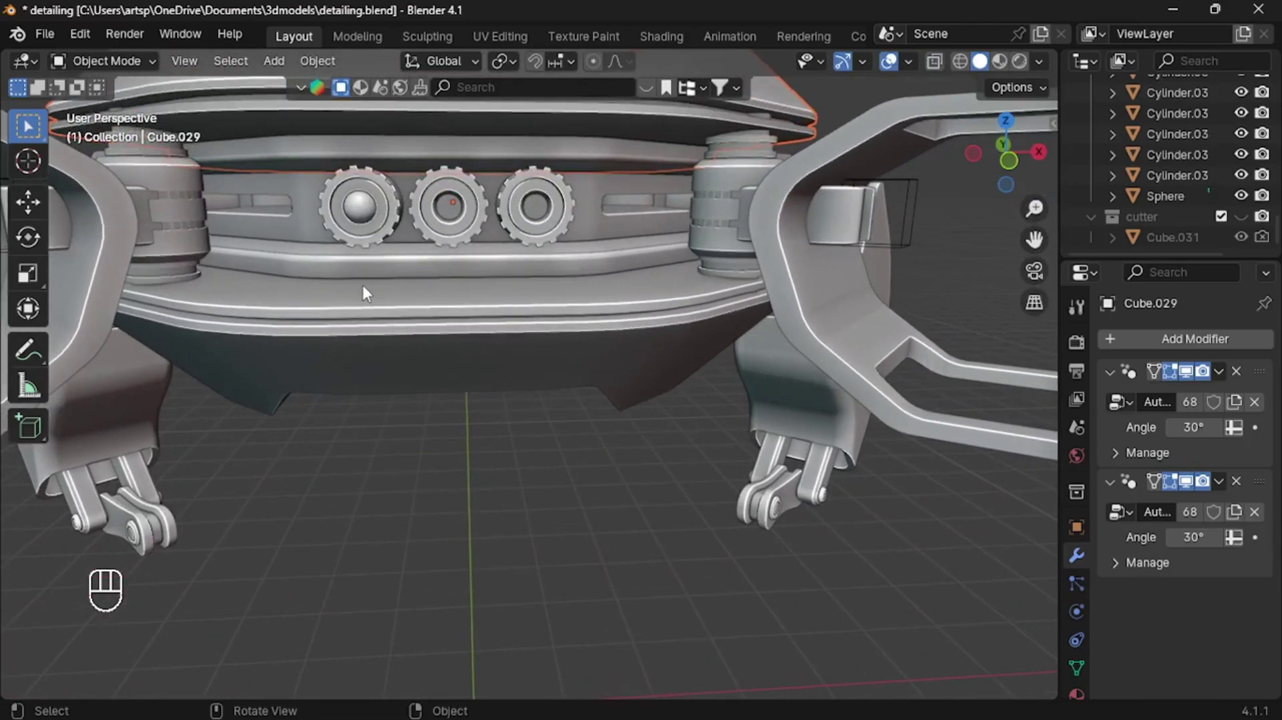
{"action": "right_click", "coordinate": [352, 280]}
{"action": "left_click", "coordinate": [353, 280]}
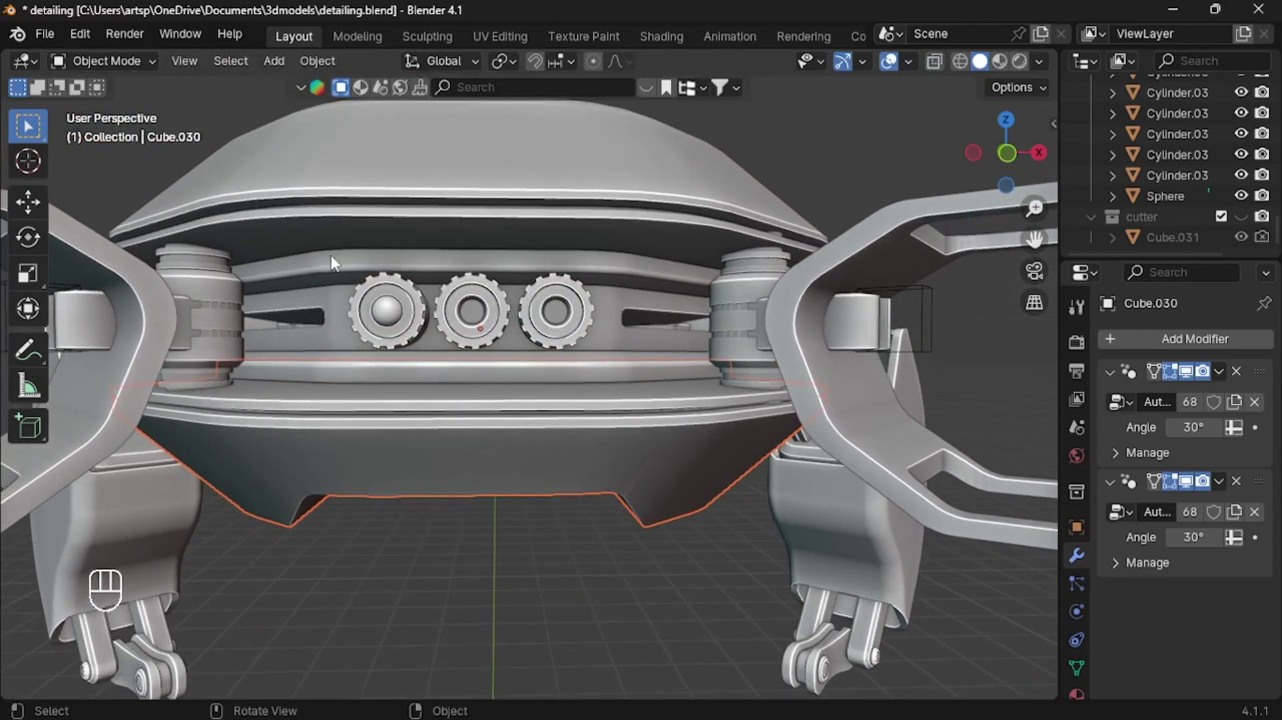
{"action": "key", "text": "KP_1"}
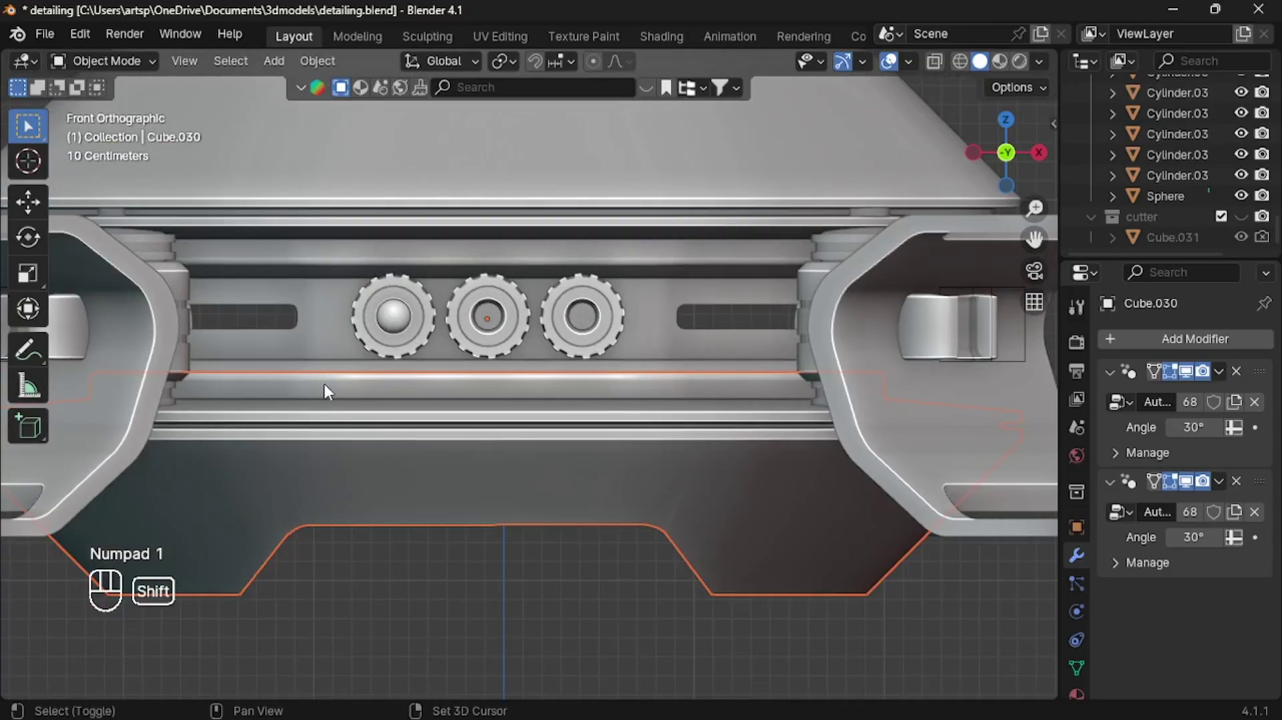
{"action": "right_click", "coordinate": [321, 392]}
{"action": "key", "text": "shift+a"}
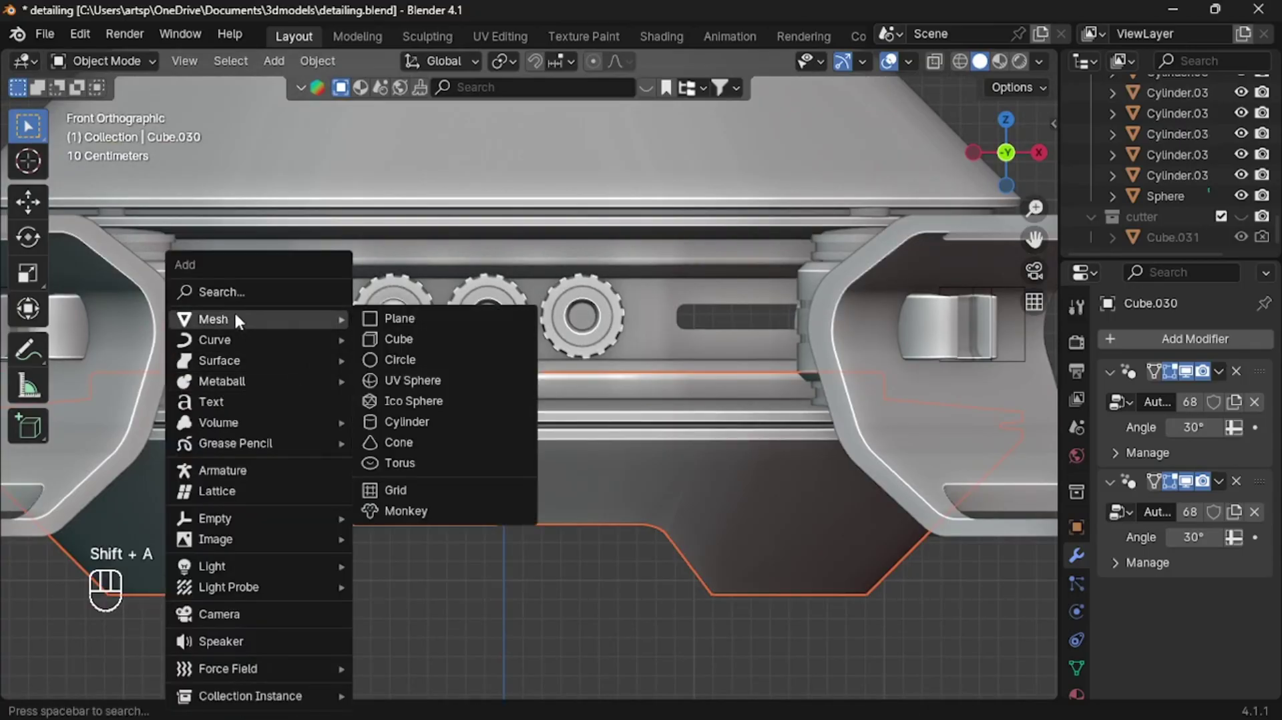
{"action": "key", "text": "s"}
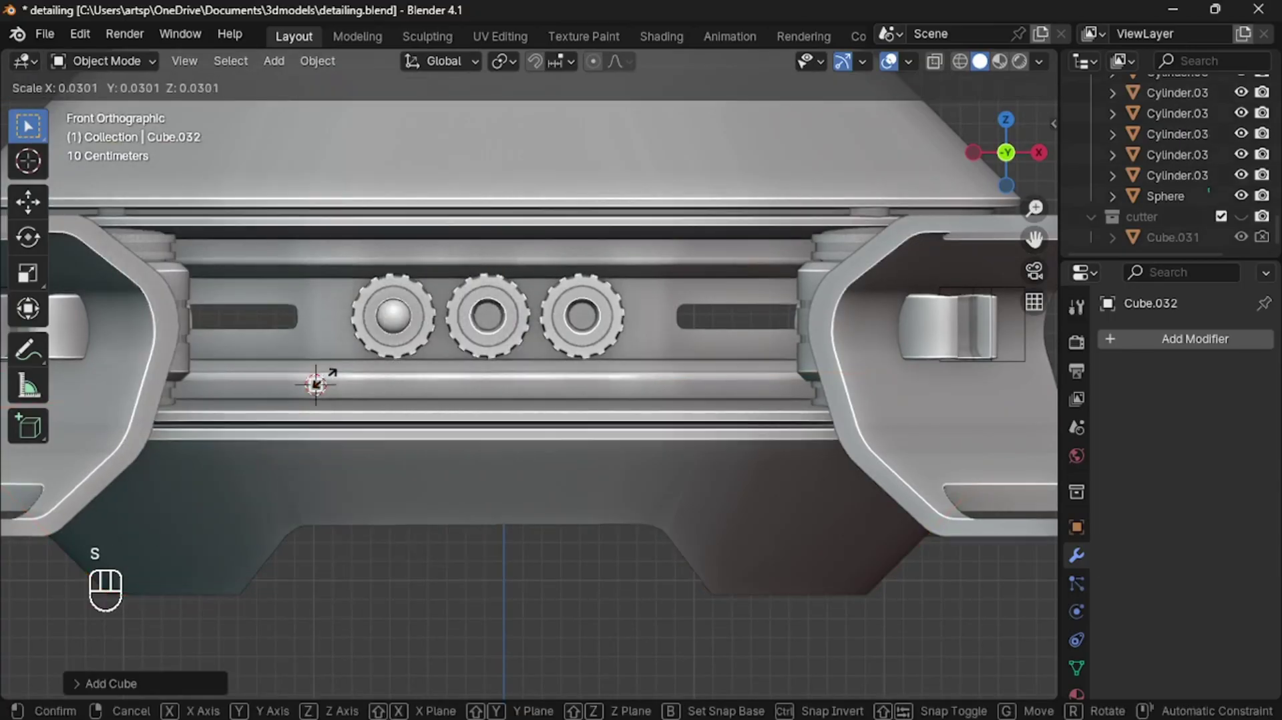
{"action": "key", "text": "s"}
{"action": "key", "text": "s"}
{"action": "key", "text": "g"}
{"action": "key", "text": "s"}
{"action": "key", "text": "s"}
{"action": "key", "text": "s"}
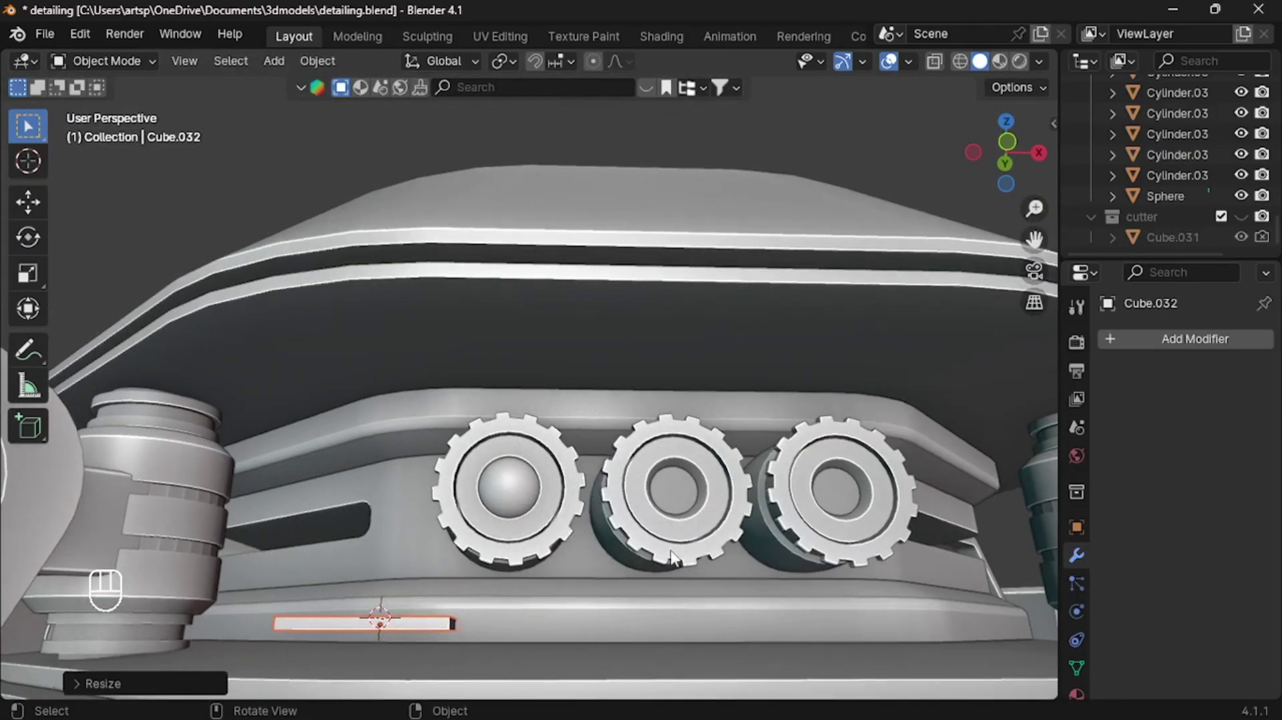
- BoolTool Difference the bar from Cube.030 and move the cutter into the cutter collection
{"action": "middle_click", "coordinate": [590, 636]}
{"action": "key", "text": "ctrl+KP_Subtract"}
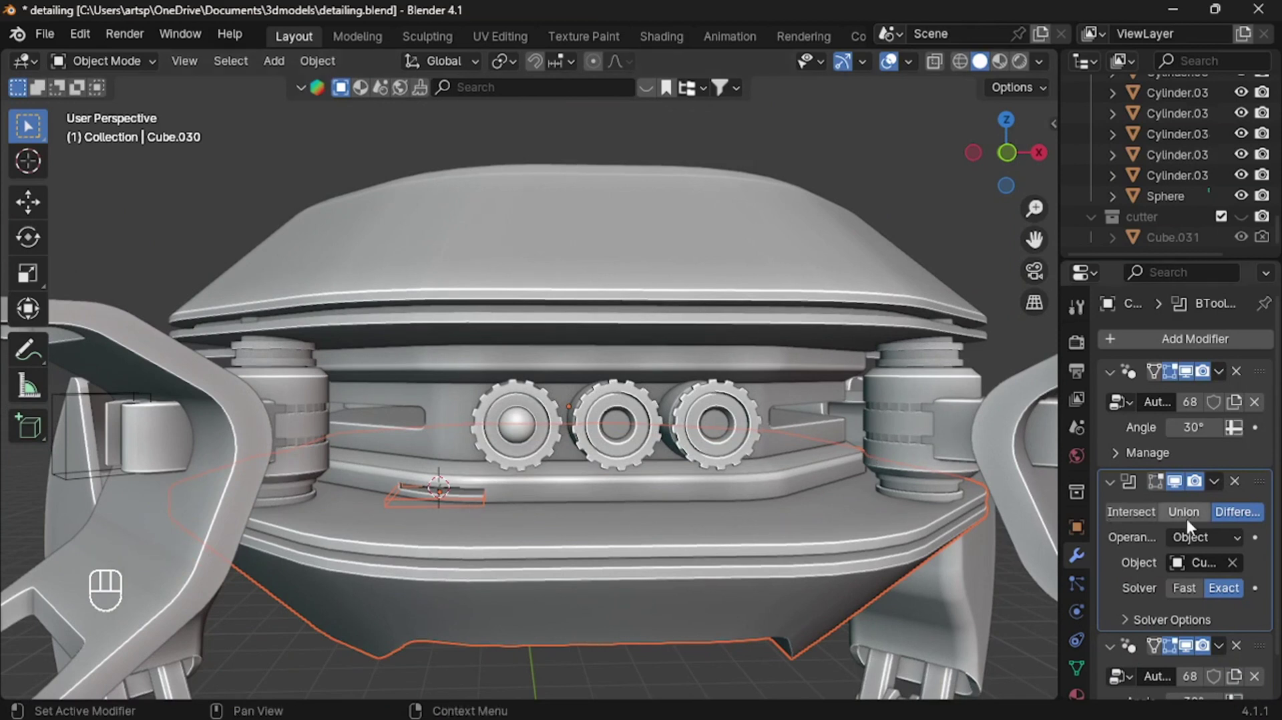
{"action": "key", "text": "ctrl+a"}
{"action": "left_click", "coordinate": [476, 506]}
{"action": "key", "text": "m"}
{"action": "left_click", "coordinate": [505, 506]}
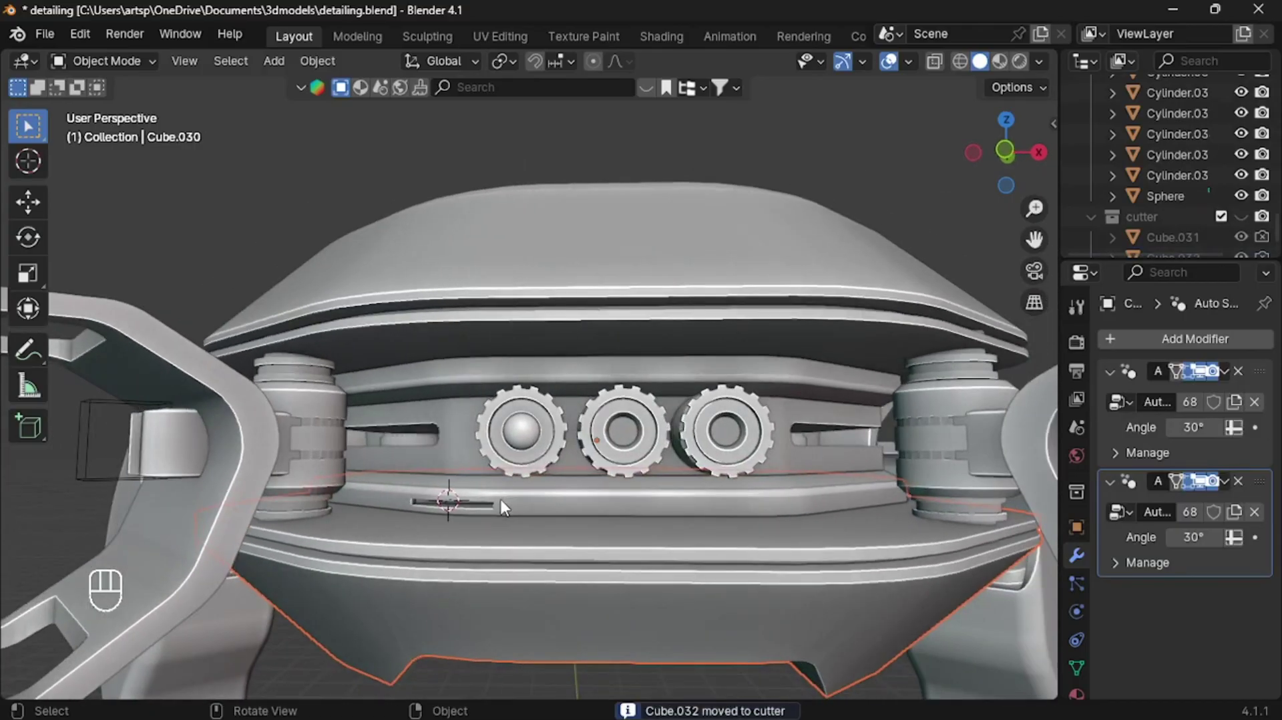
{"action": "key", "text": "Tab"}
{"action": "key", "text": "a"}
{"action": "key", "text": "q"}
{"action": "key", "text": "Tab"}
{"action": "left_click", "coordinate": [628, 629]}
- With the cursor at world origin, add a small cylinder and rotate it 90° on X to face forward
{"action": "key", "text": "shift+s"}
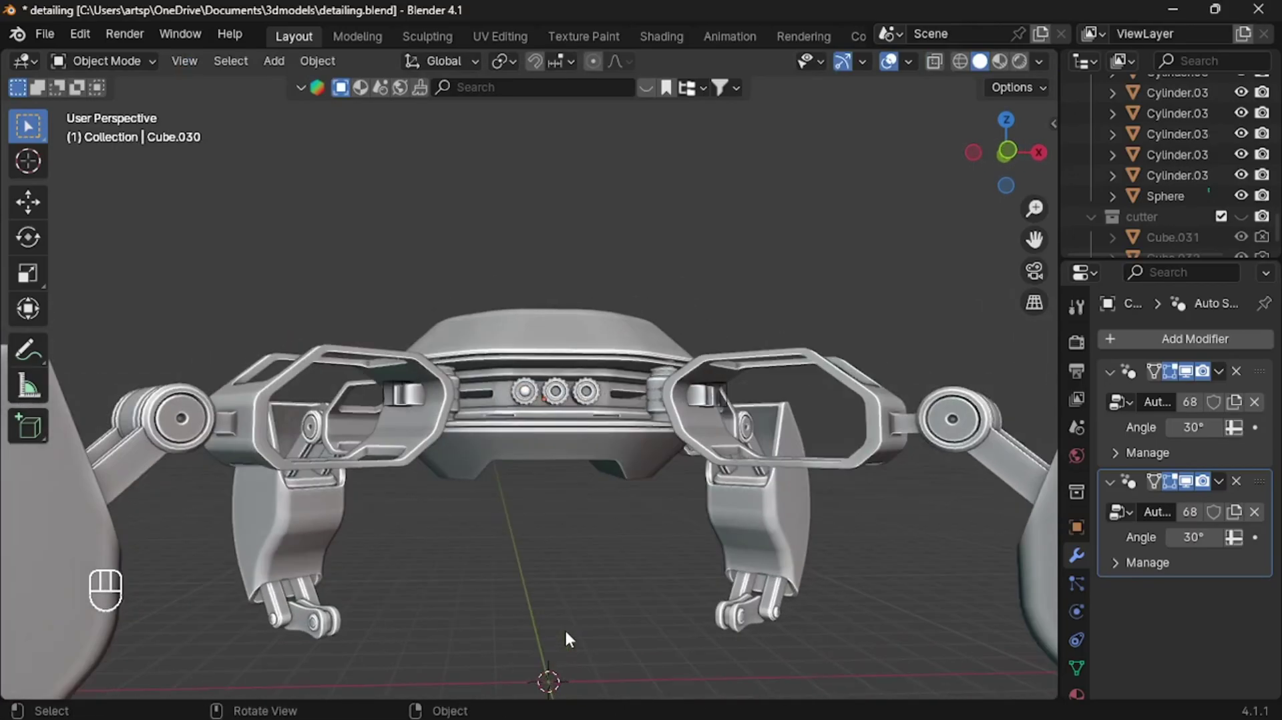
{"action": "key", "text": "KP_1"}
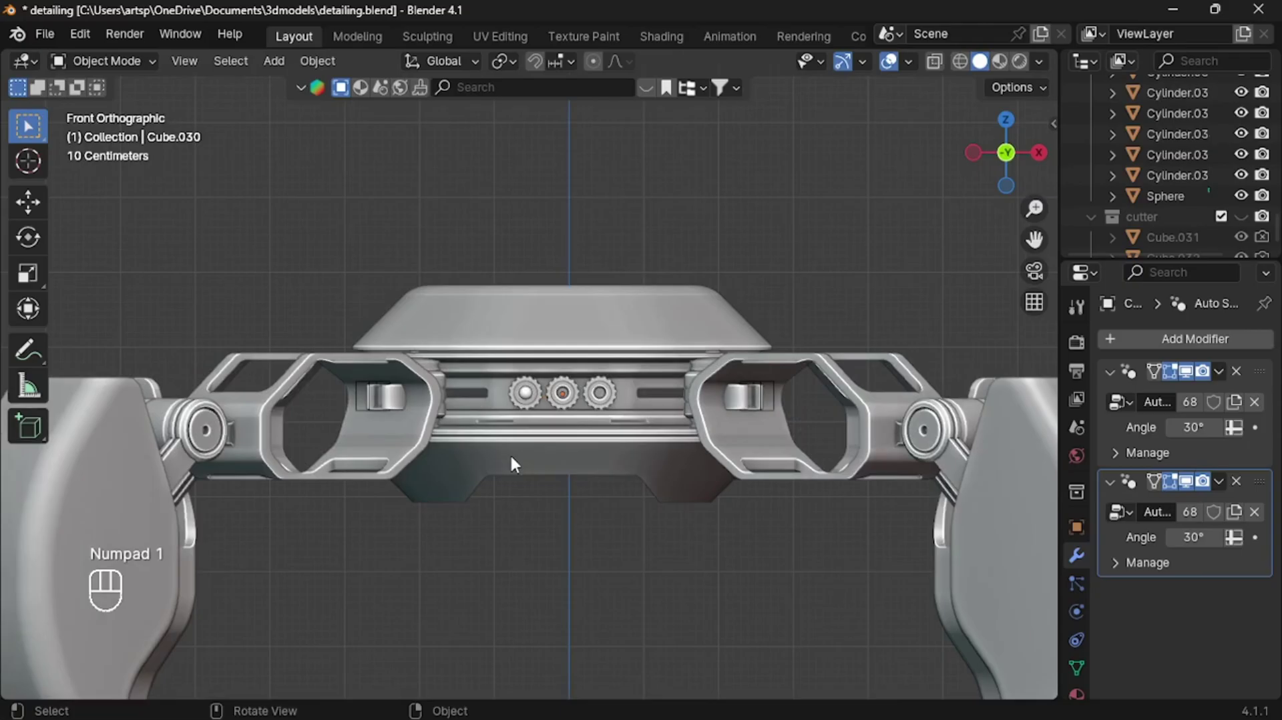
{"action": "middle_click", "coordinate": [509, 460]}
{"action": "key", "text": "shift+a"}
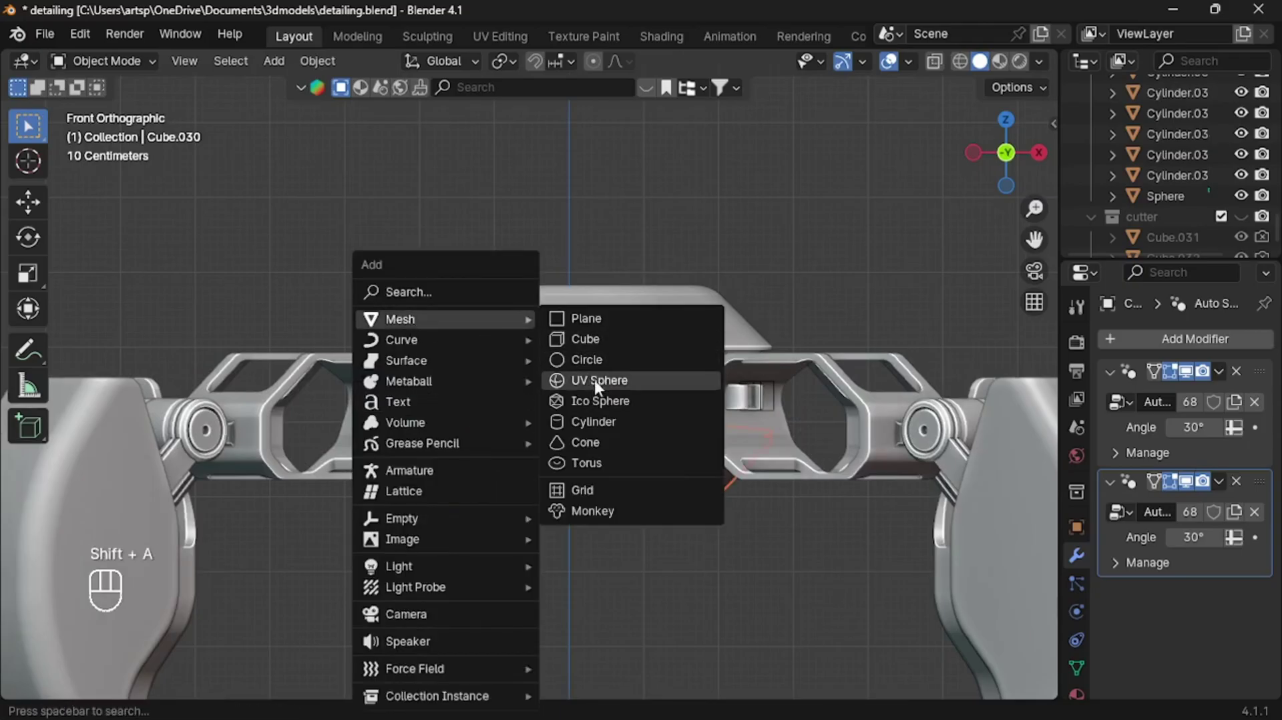
{"action": "key", "text": "s"}
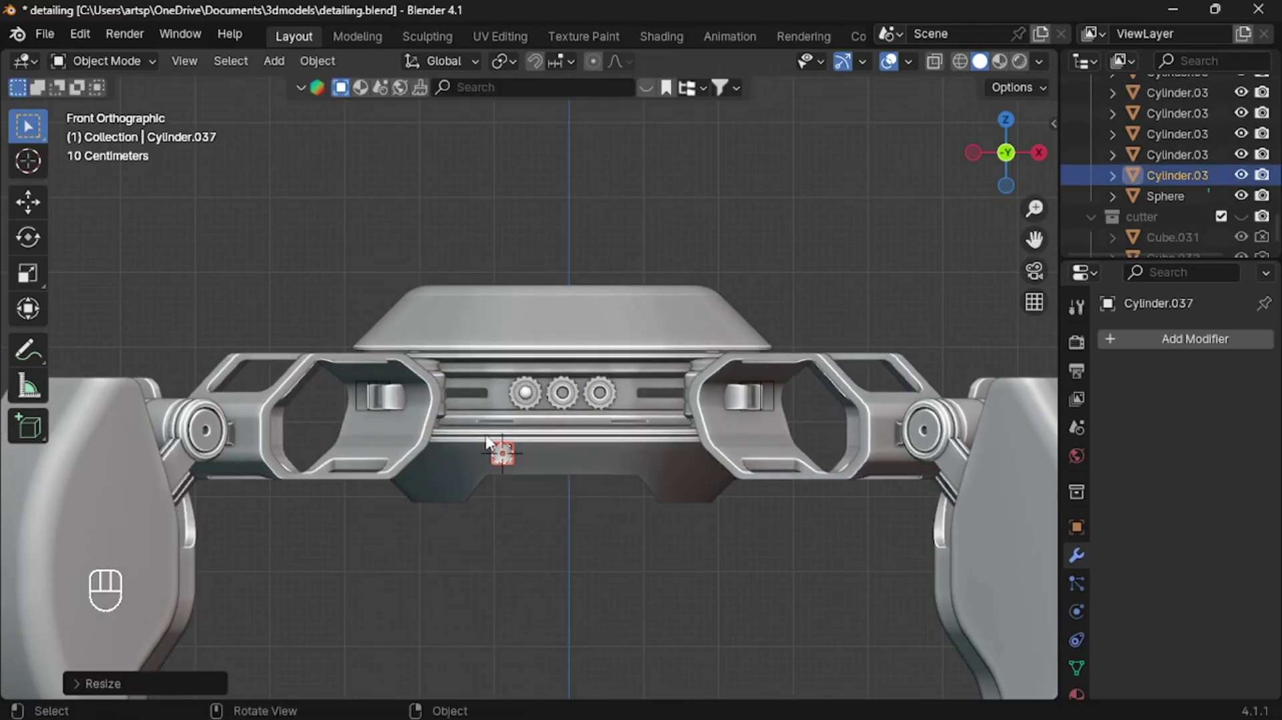
{"action": "key", "text": "r"}
{"action": "key", "text": "ctrl+z"}
{"action": "key", "text": "r"}
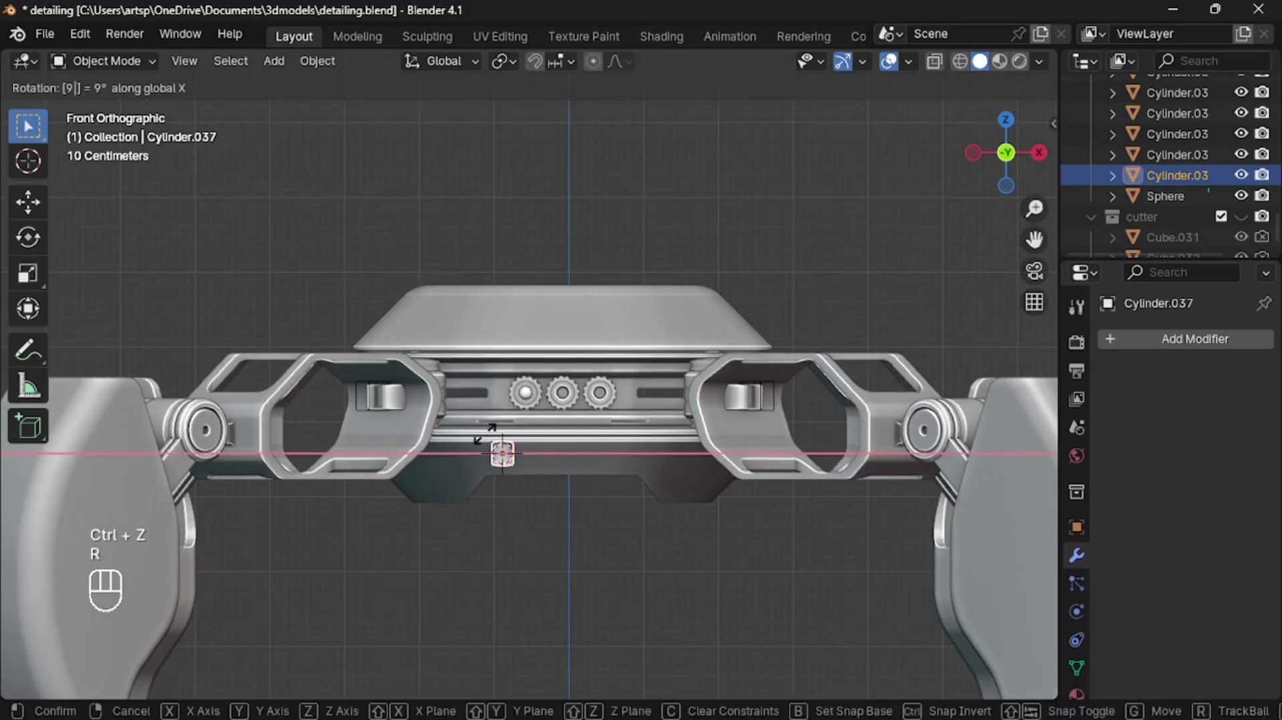
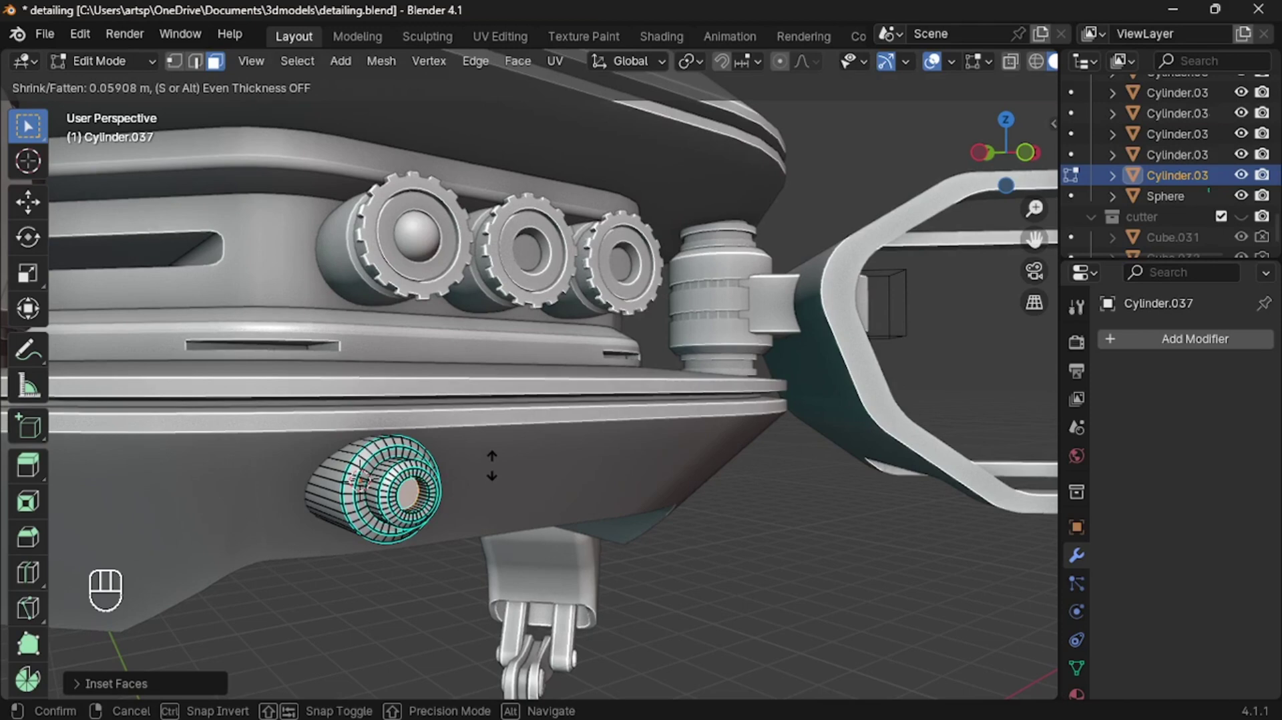
- Inset and recess the cylinder's face into a ringed stud, then duplicate it to the opposite side
{"action": "key", "text": "s"}
{"action": "key", "text": "Tab"}
{"action": "key", "text": "KP_1"}
{"action": "key", "text": "shift+d"}
{"action": "left_click", "coordinate": [767, 502]}
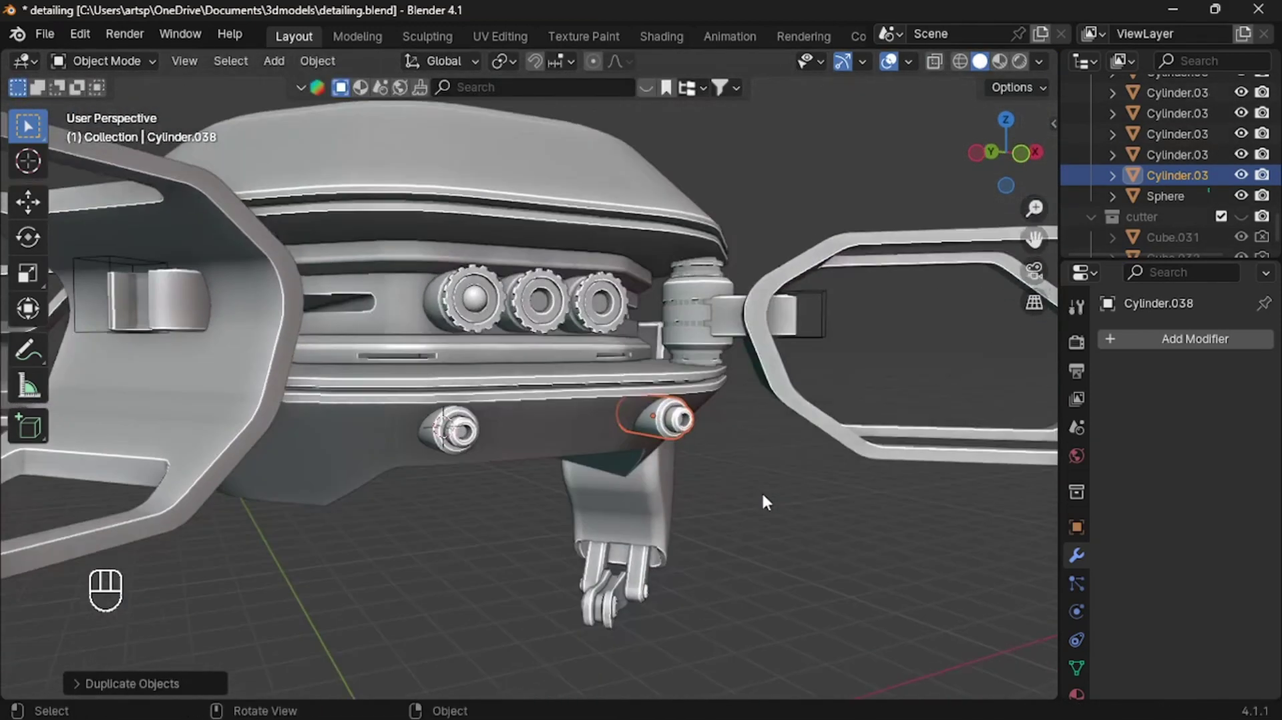
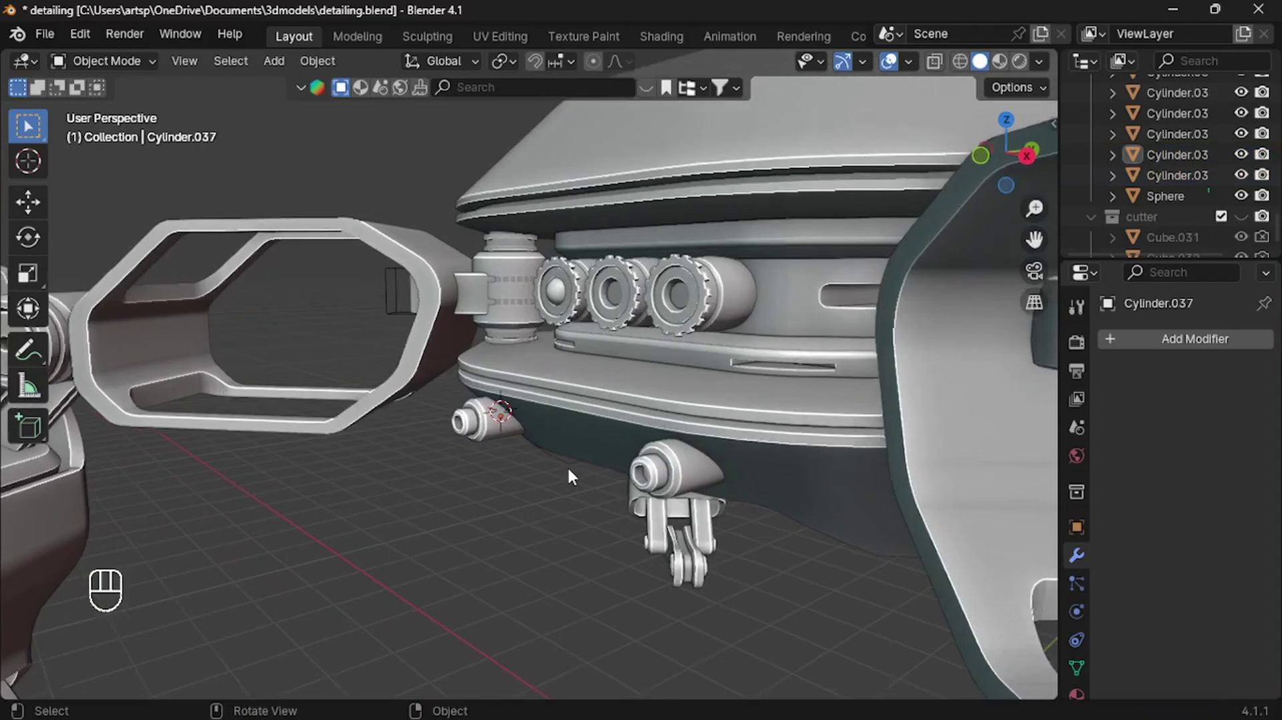
{"action": "left_click", "coordinate": [649, 464]}
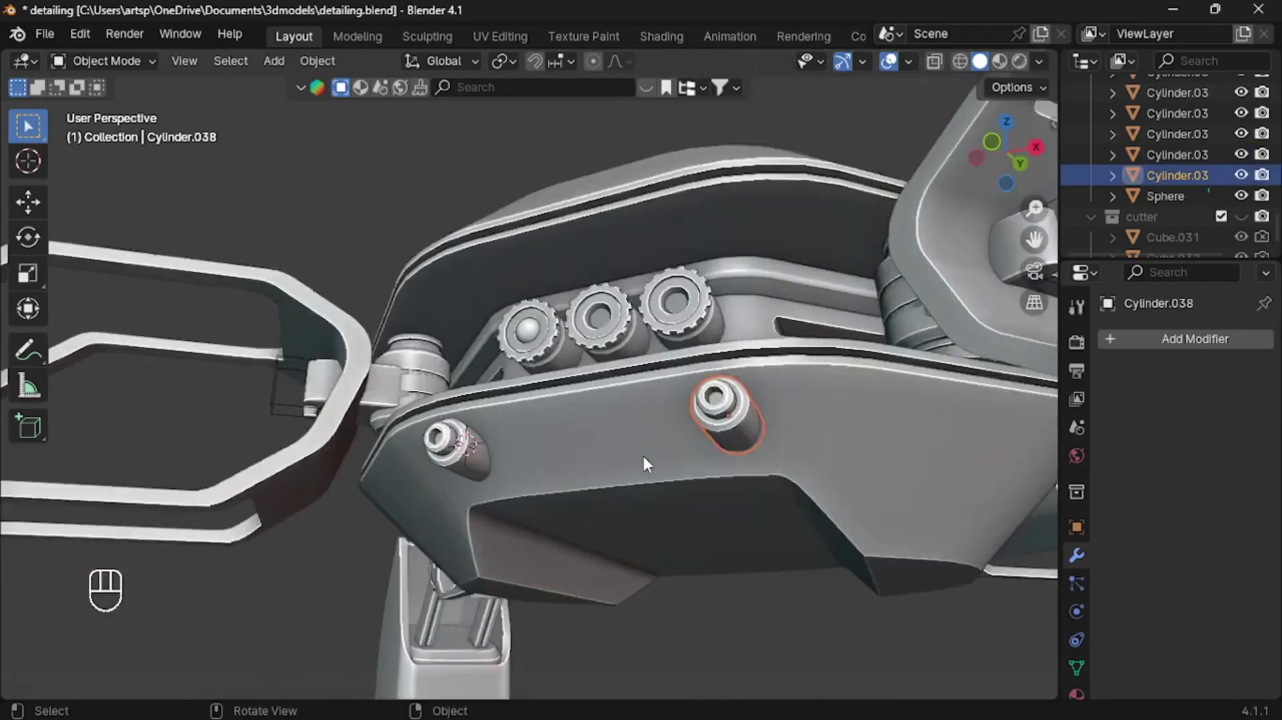
- Select the gear-hole sphere, isolate it in local view and show its material settings
{"action": "left_click", "coordinate": [649, 464]}
{"action": "left_click_drag", "start_coordinate": [575, 525], "coordinate": [493, 527]}
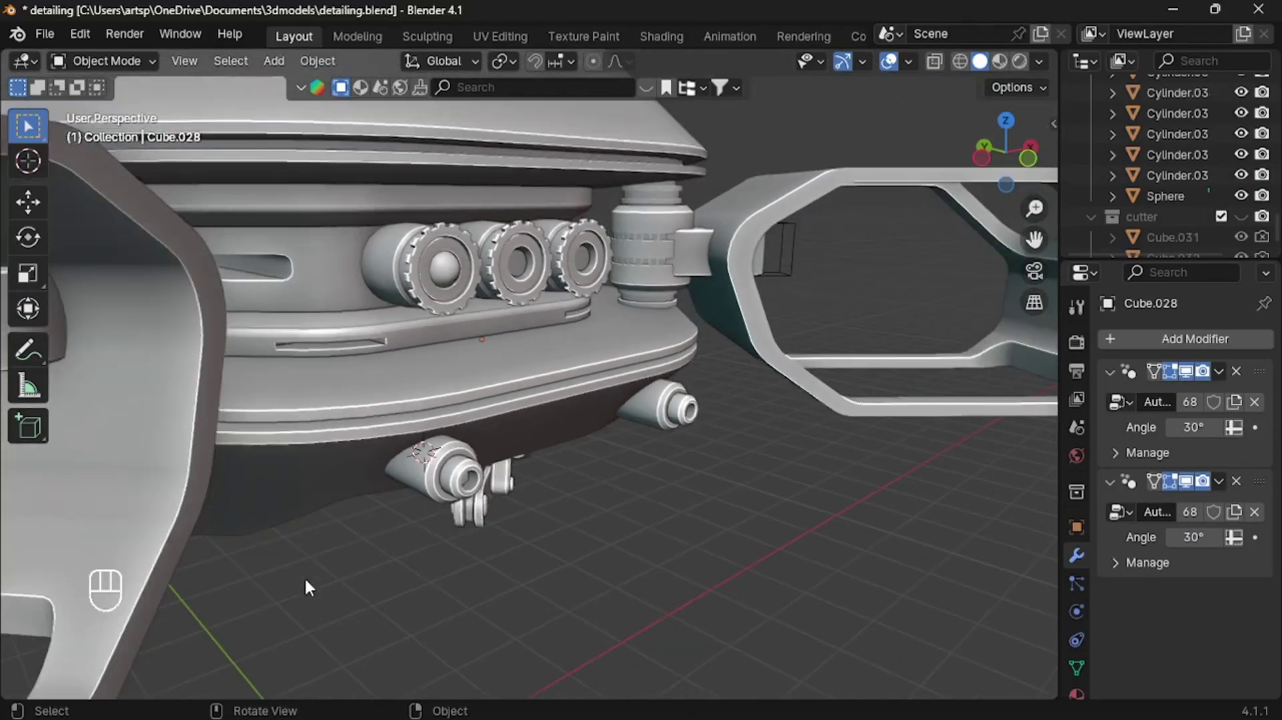
{"action": "left_click", "coordinate": [691, 404]}
{"action": "left_click", "coordinate": [512, 332]}
{"action": "key", "text": "/"}
{"action": "left_click", "coordinate": [1218, 431]}
{"action": "left_click", "coordinate": [1130, 465]}
{"action": "left_click_drag", "start_coordinate": [1225, 358], "coordinate": [1202, 352]}
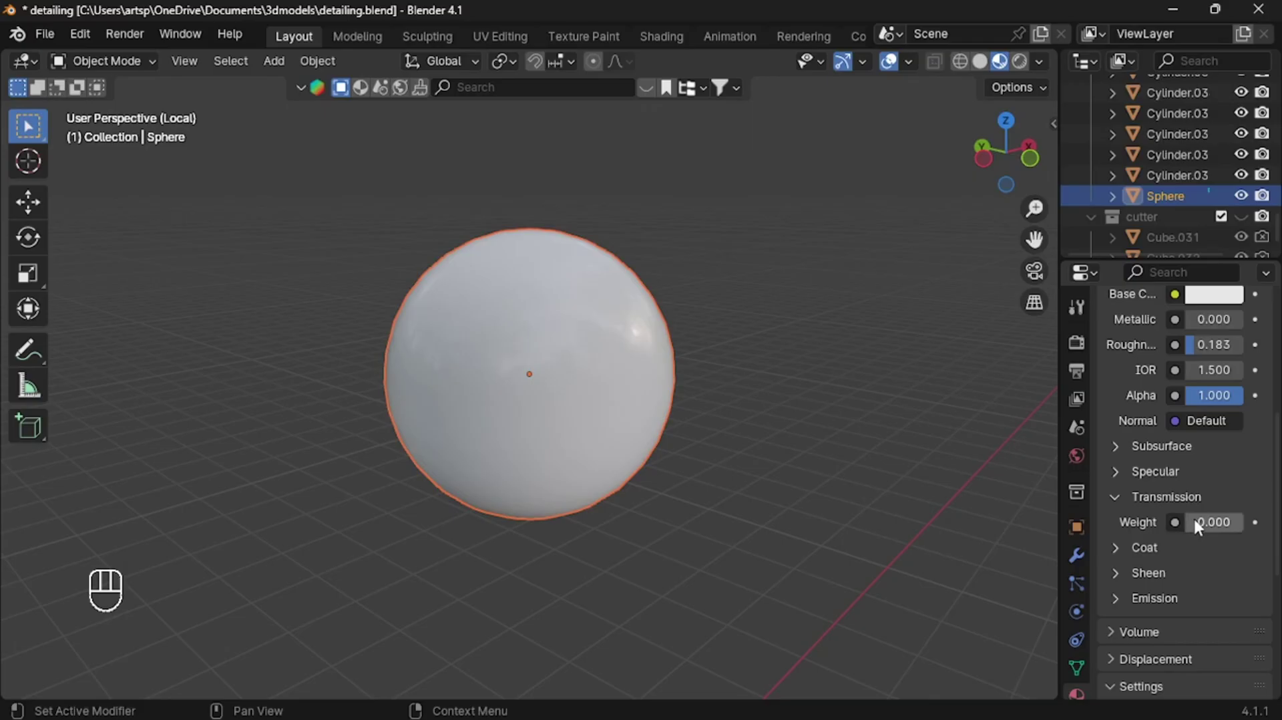
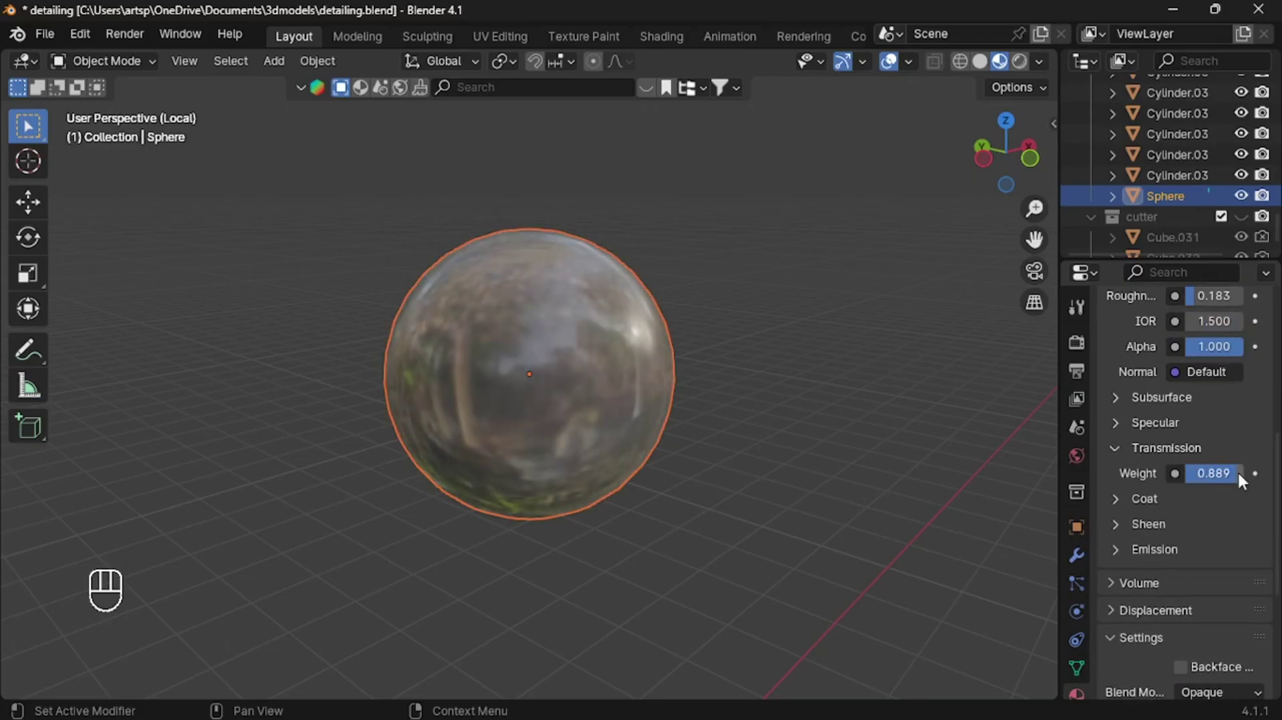
{"action": "middle_click", "coordinate": [1219, 567]}
- Set the sphere's Transmission Weight to 1 and Base Color to red, then return to the full scene
{"action": "left_click_drag", "start_coordinate": [1131, 402], "coordinate": [1202, 624]}
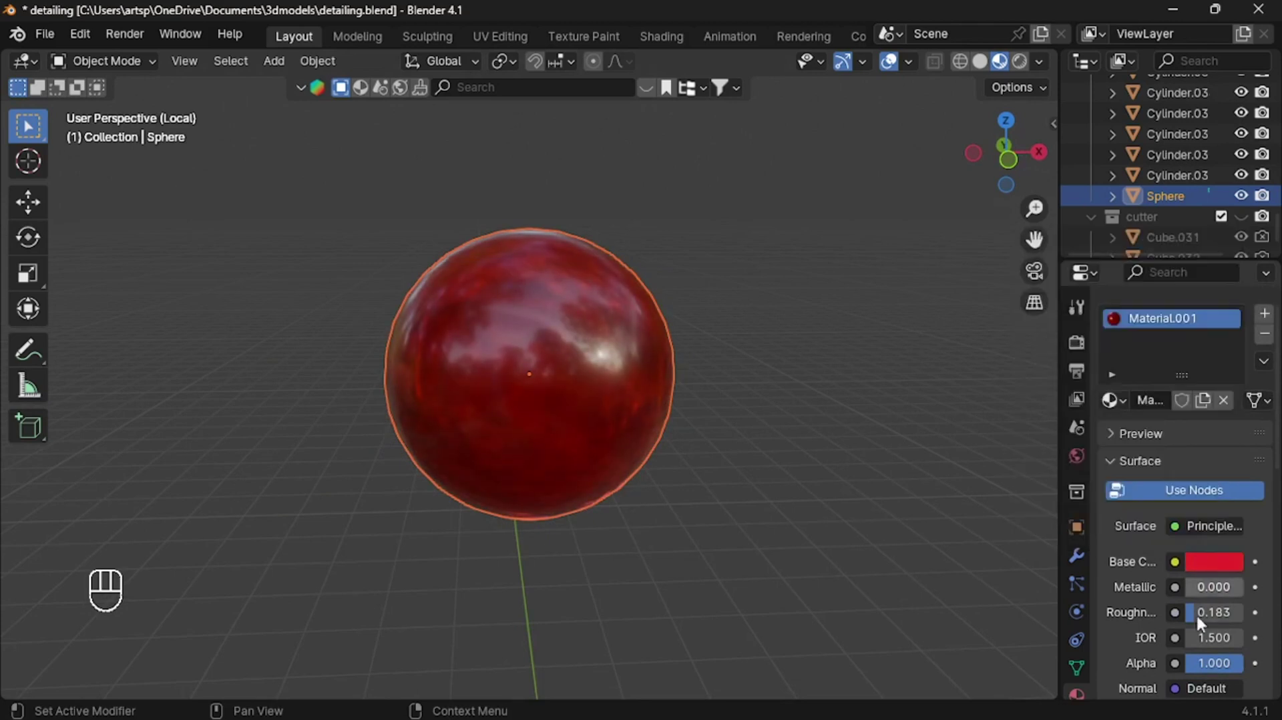
{"action": "double_click", "coordinate": [1197, 571]}
{"action": "left_click", "coordinate": [1215, 562]}
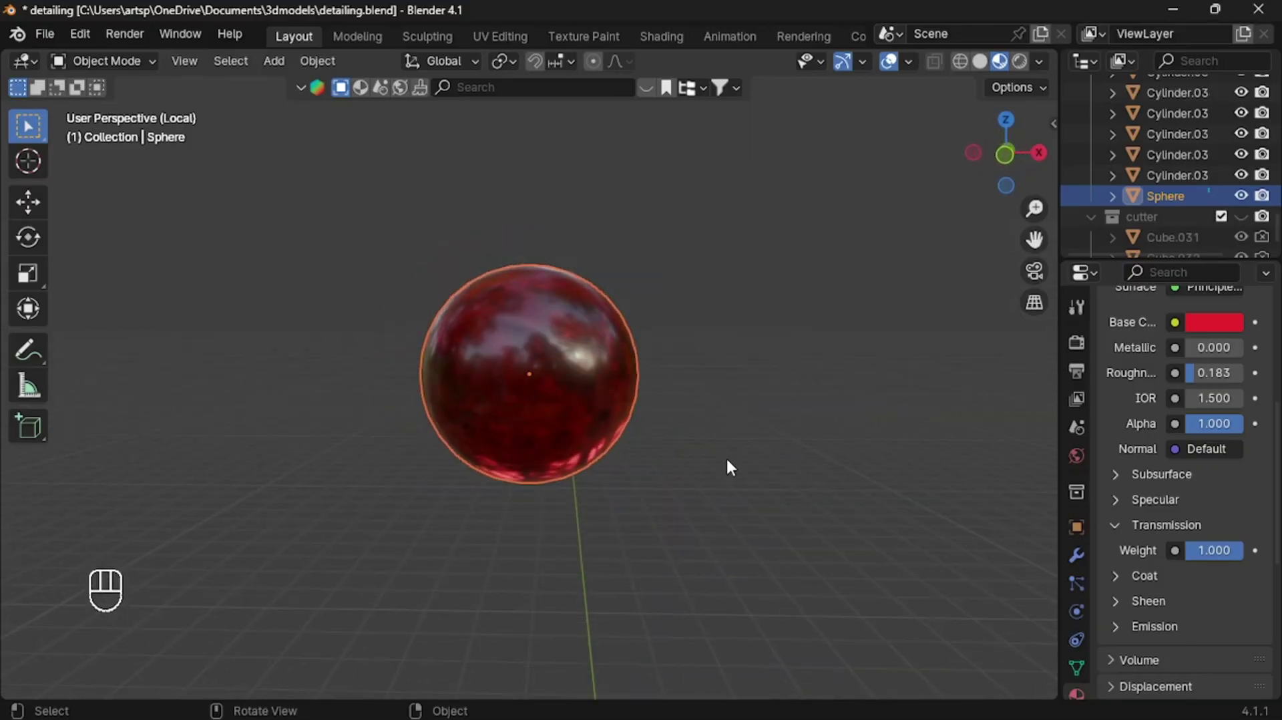
{"action": "key", "text": "/"}
{"action": "left_click", "coordinate": [548, 564]}
- Duplicate the red glass lens and move the copy into the second housing in front view
{"action": "left_click", "coordinate": [469, 263]}
{"action": "key", "text": "shift+d"}
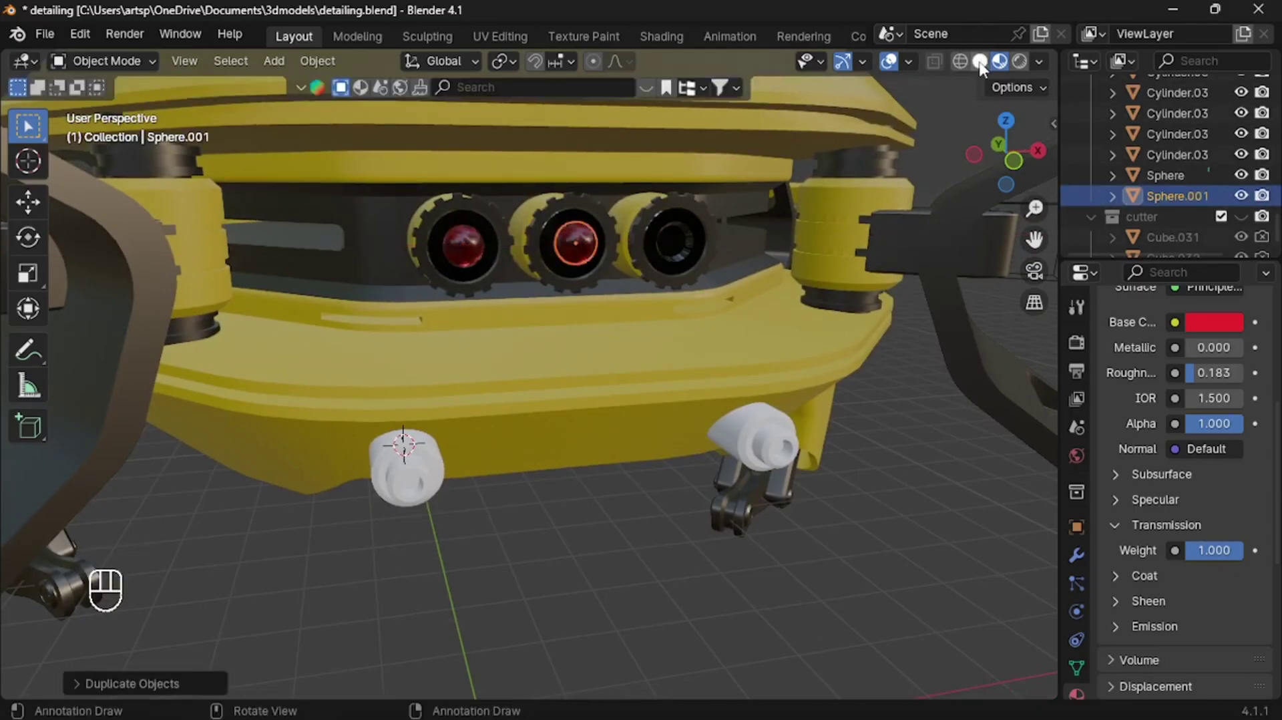
{"action": "key", "text": "KP_1"}
{"action": "key", "text": "g"}
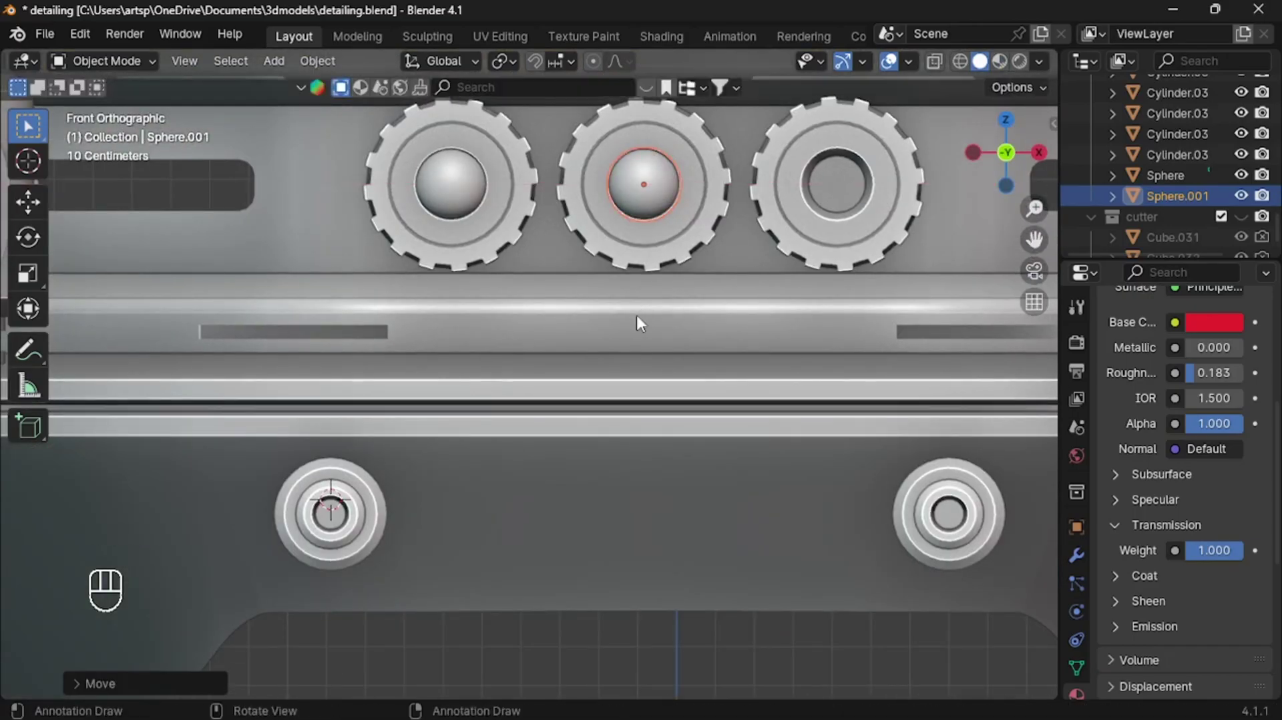
{"action": "key", "text": "shift+d"}
{"action": "left_click", "coordinate": [816, 487]}
- Duplicate the lens again for the third housing and give the front stud dark anodised metal
{"action": "key", "text": "/"}
{"action": "left_click", "coordinate": [1006, 62]}
{"action": "left_click", "coordinate": [1130, 434]}
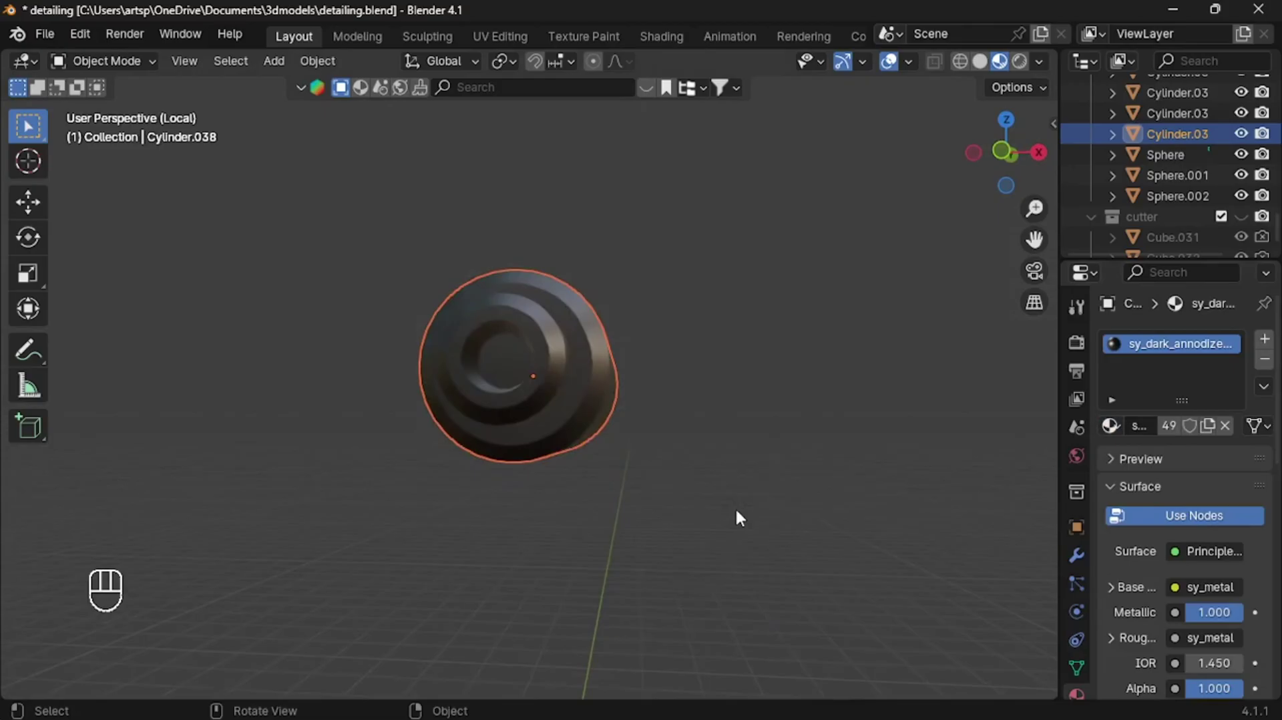
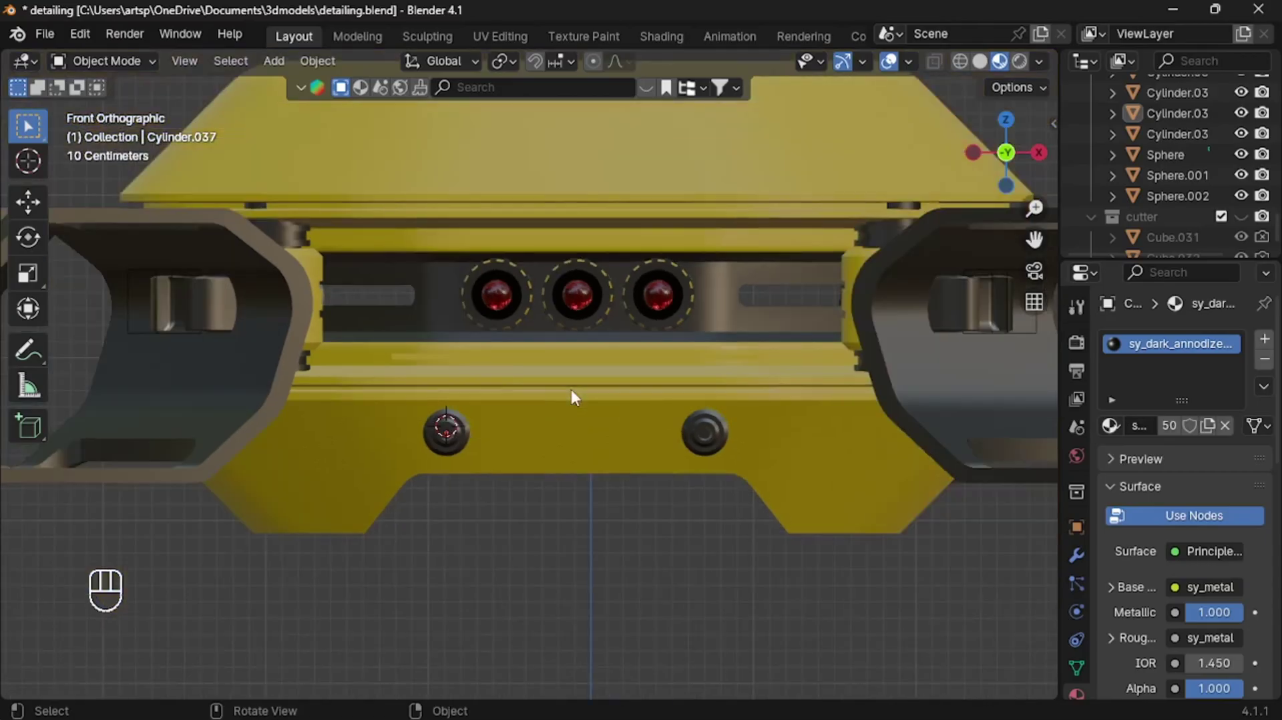
- Isolate the yellow top cover Cube.029 in local view with the KIT OPS side panel shown
{"action": "left_click", "coordinate": [562, 204]}
{"action": "key", "text": "/"}
{"action": "key", "text": "n"}
- Set the KIT OPS insert folder path in Preferences and load the sc_CLASIKCORP decal pack showing 60.0 RPMS
{"action": "left_click", "coordinate": [1050, 471]}
{"action": "right_click", "coordinate": [948, 183]}
{"action": "right_click", "coordinate": [88, 38]}
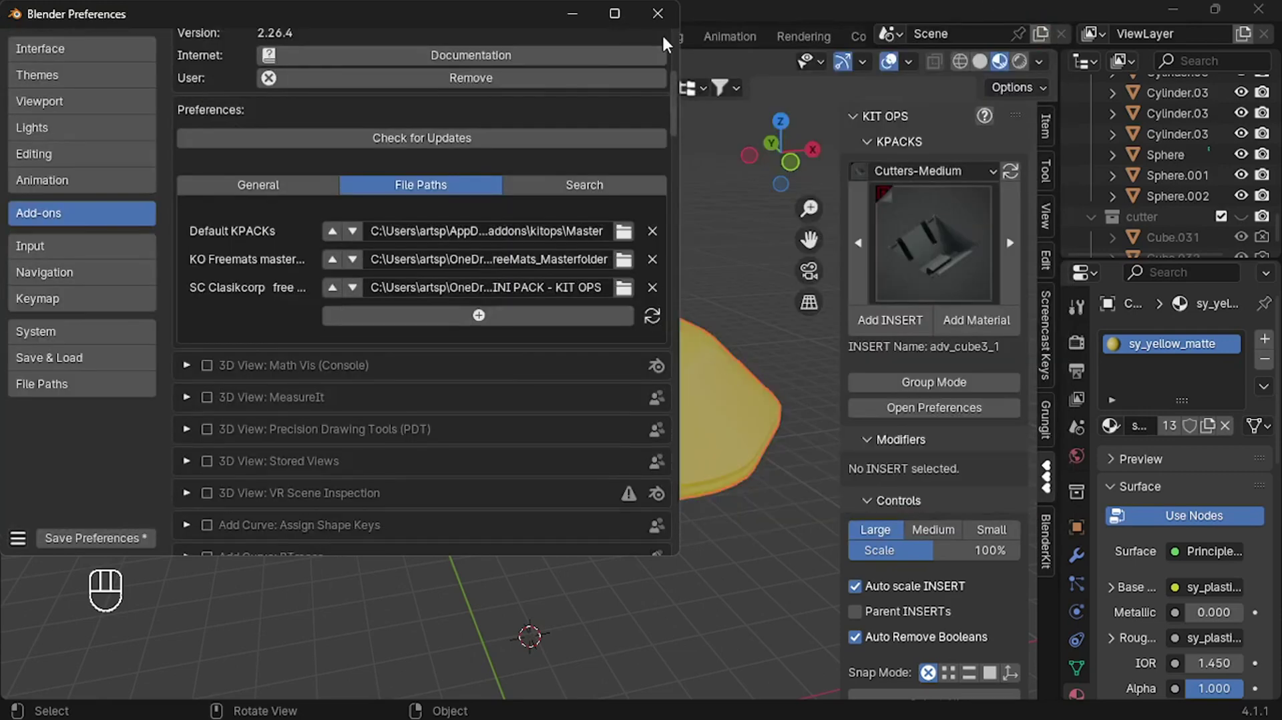
{"action": "left_click_drag", "start_coordinate": [947, 175], "coordinate": [966, 503]}
{"action": "left_click_drag", "start_coordinate": [911, 273], "coordinate": [606, 368]}
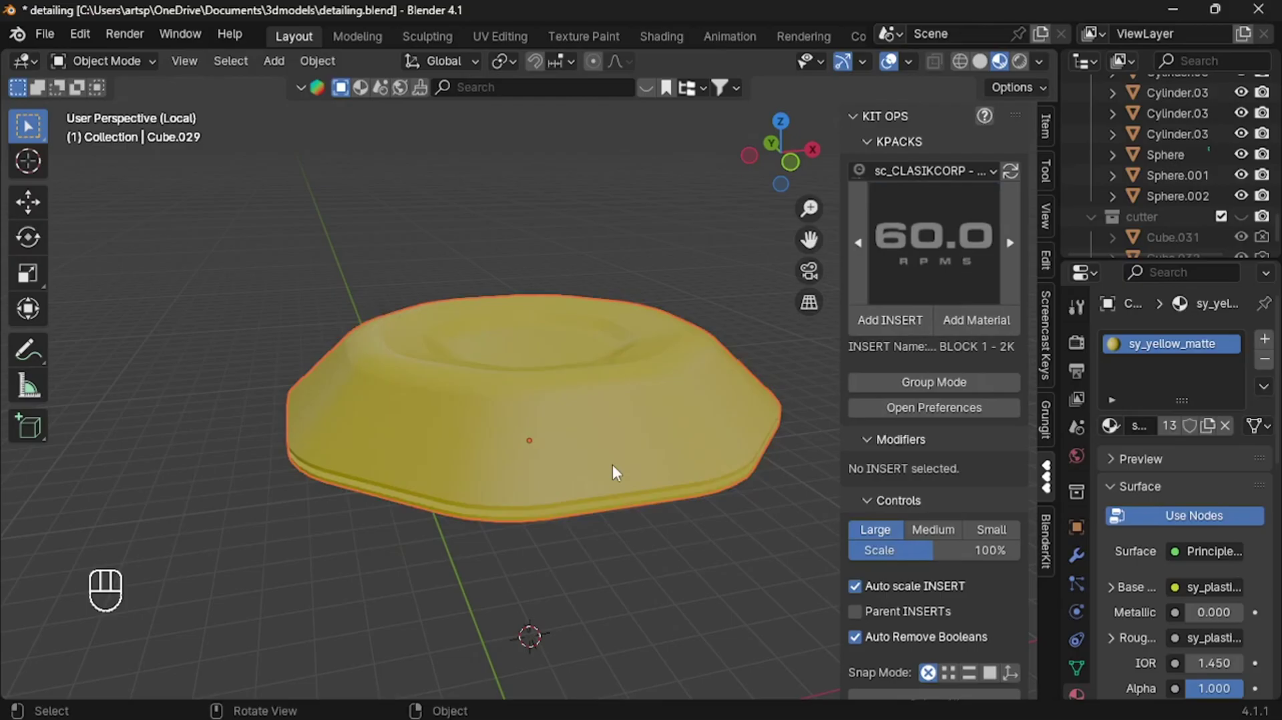
- Insert the 60.0 RPMS decal onto the cover, shrink it to fit, and start a loop cut on it
{"action": "left_click", "coordinate": [895, 326]}
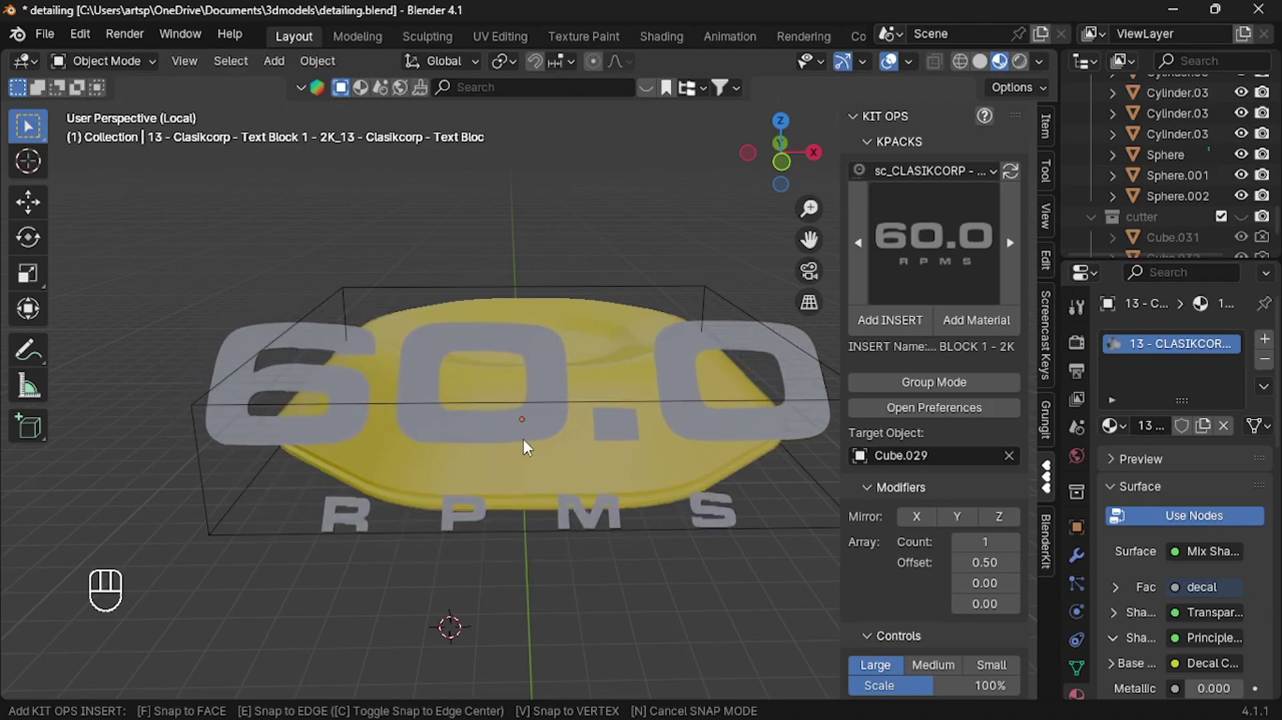
{"action": "key", "text": "s"}
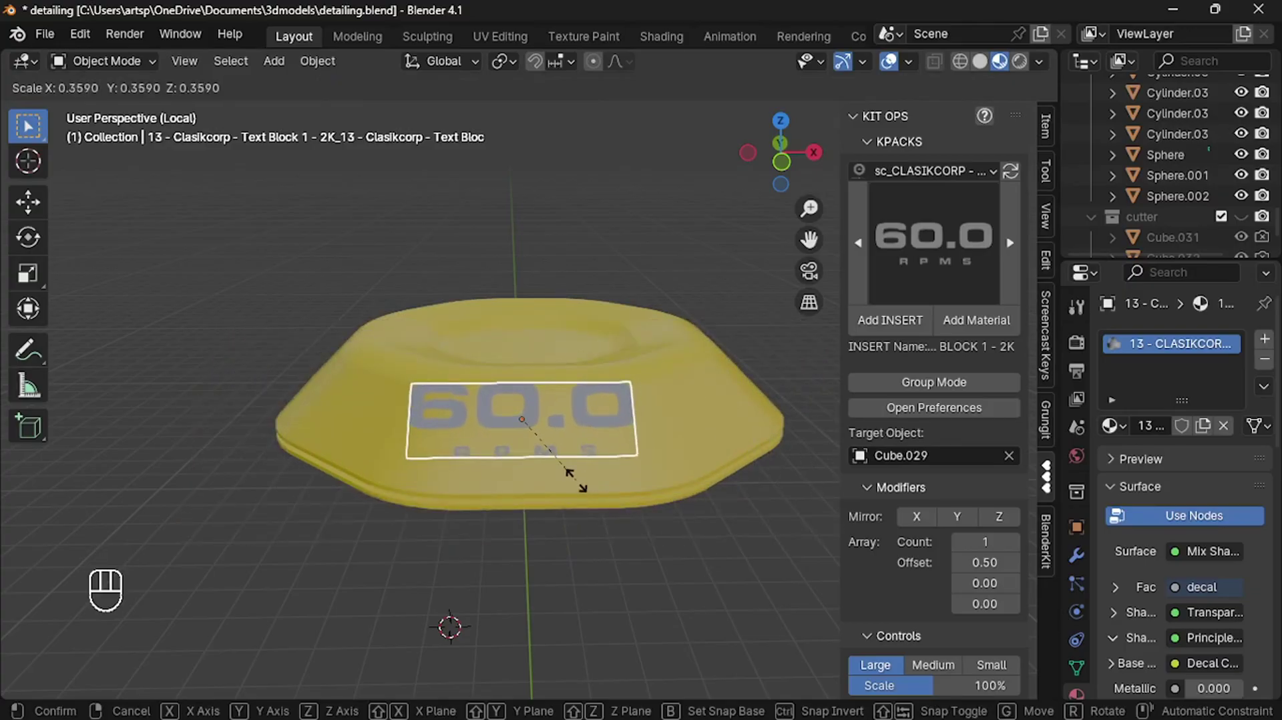
{"action": "key", "text": "Tab"}
{"action": "left_click", "coordinate": [530, 415]}
{"action": "key", "text": "ctrl+r"}
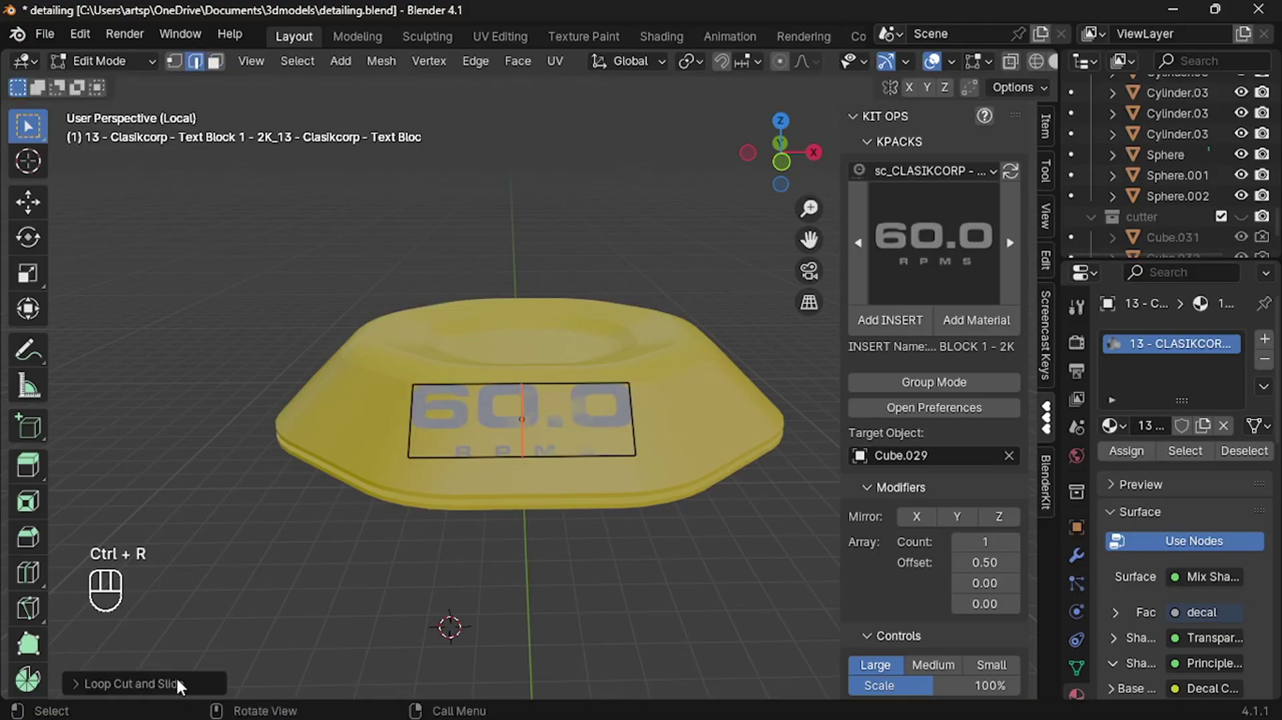
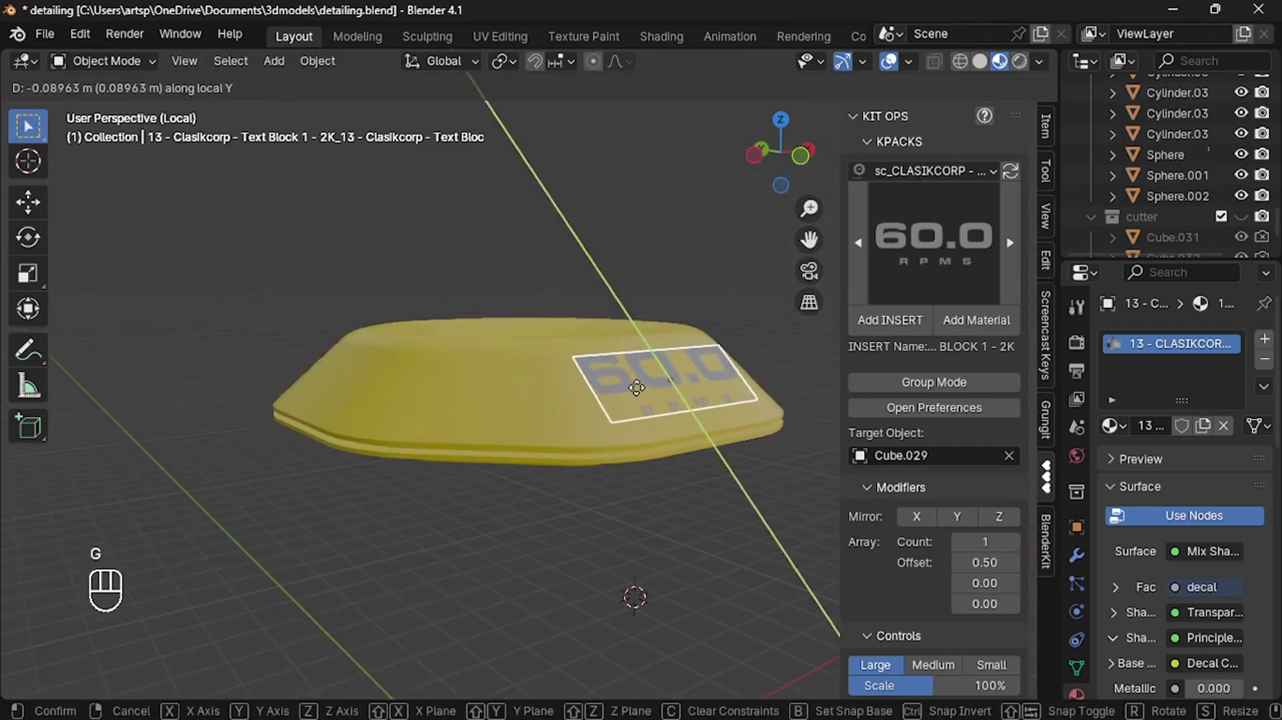
- Target the decal's Shrinkwrap at Cube.029, then enlarge it and centre it along X above the lenses
{"action": "left_click", "coordinate": [1080, 564]}
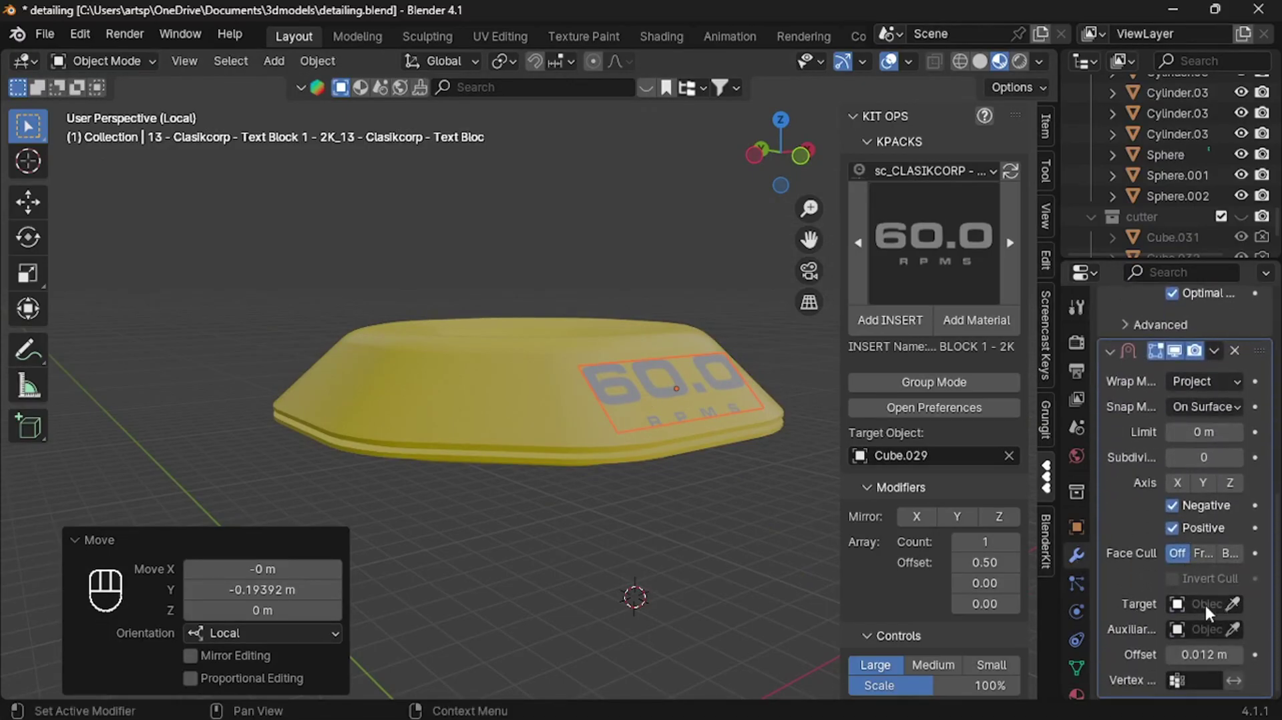
{"action": "left_click", "coordinate": [1232, 610]}
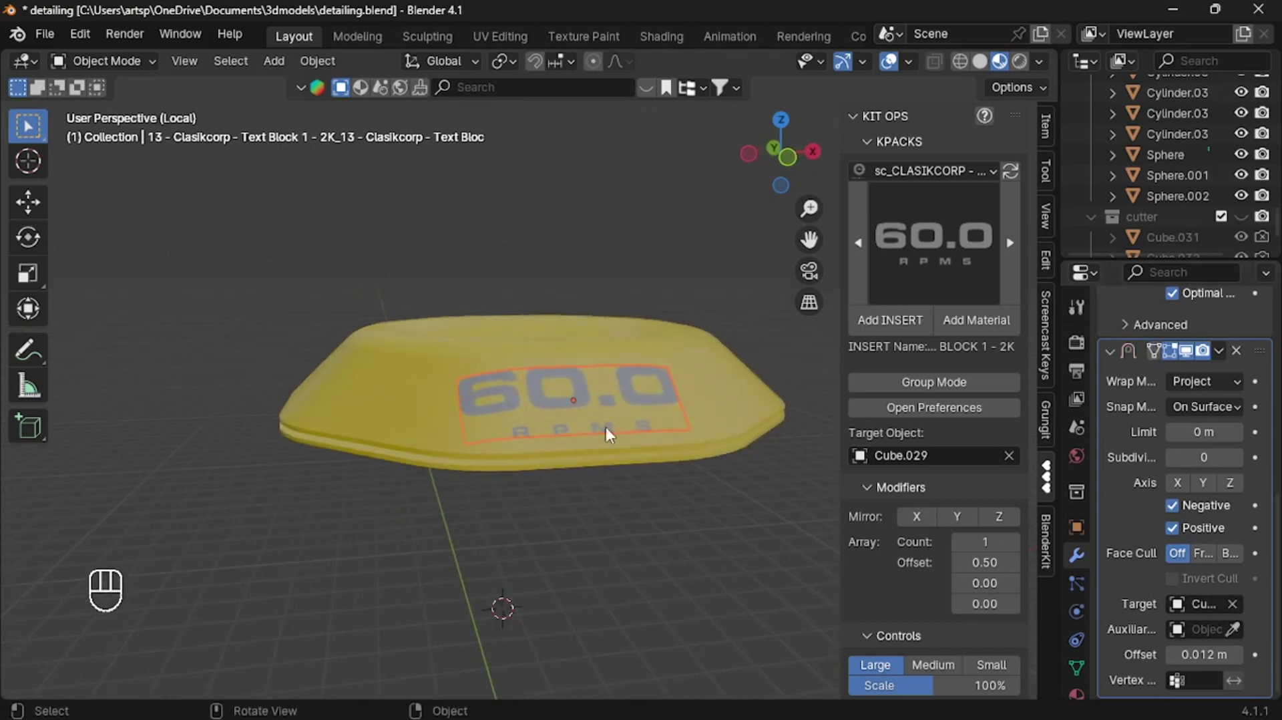
{"action": "key", "text": "s"}
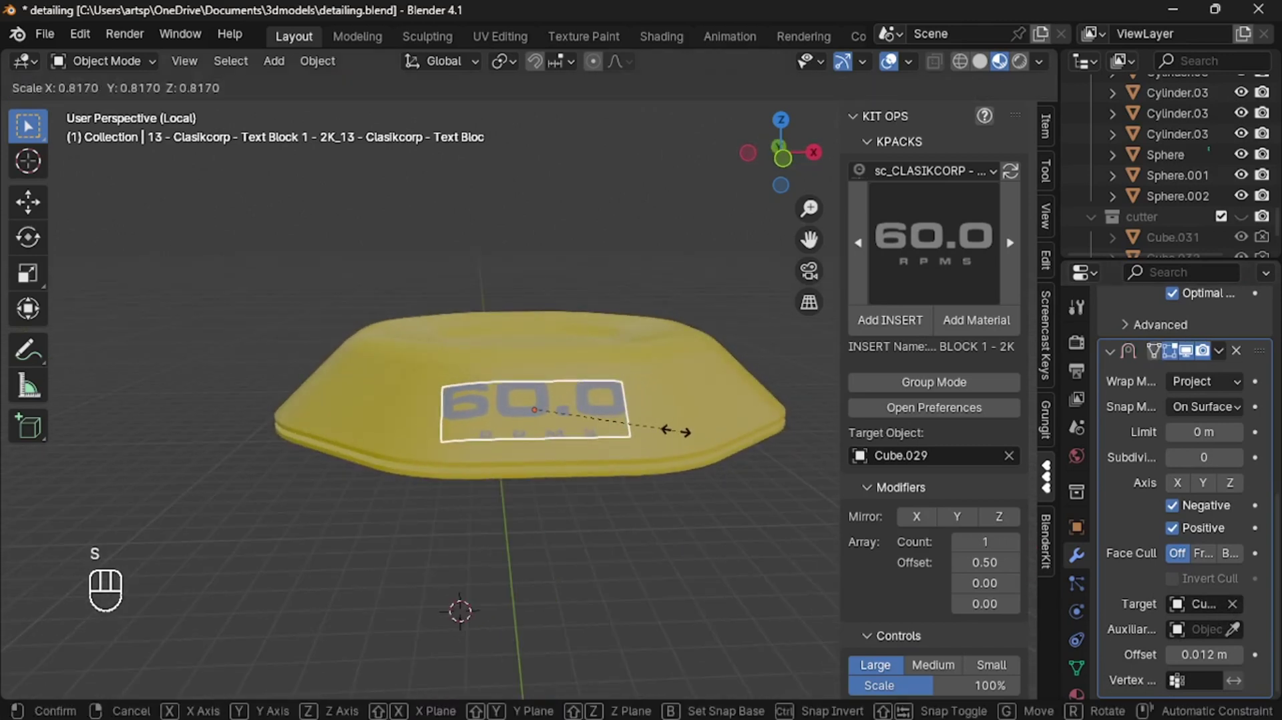
{"action": "key", "text": "g"}
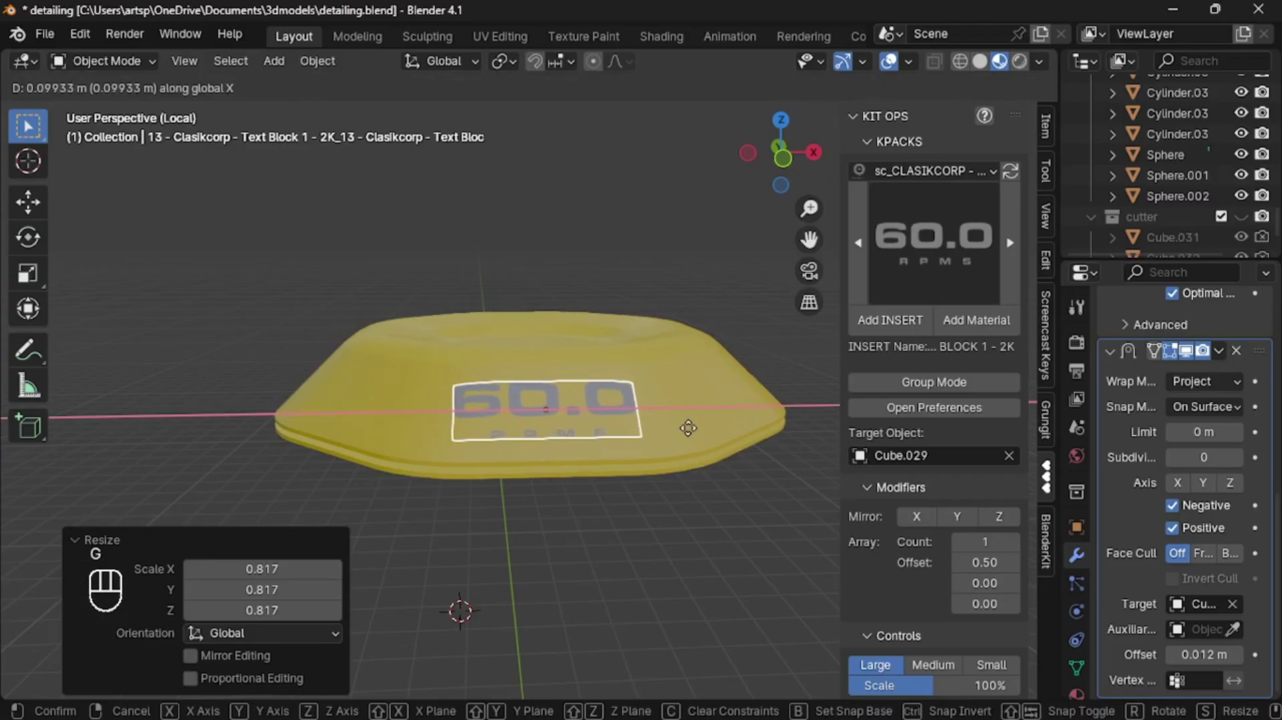
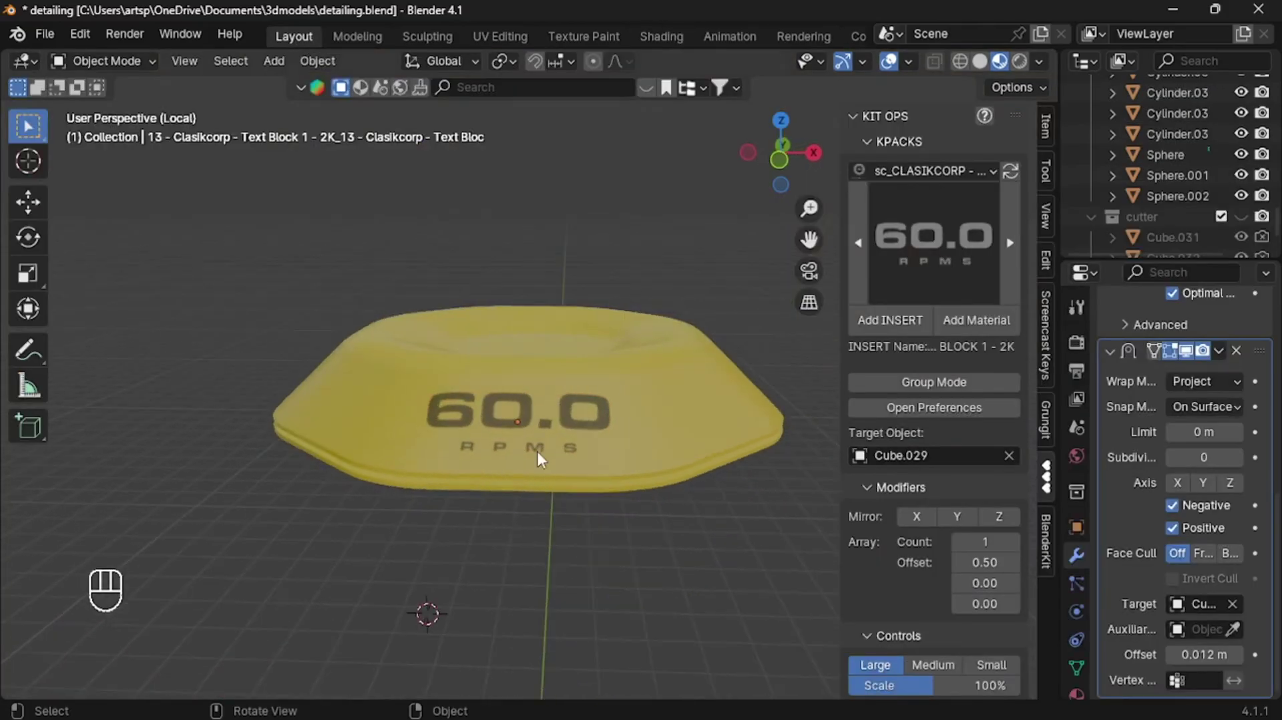
- Leave local view, select the leg panel Cube.021 and isolate it
{"action": "key", "text": "/"}
{"action": "left_click", "coordinate": [581, 418]}
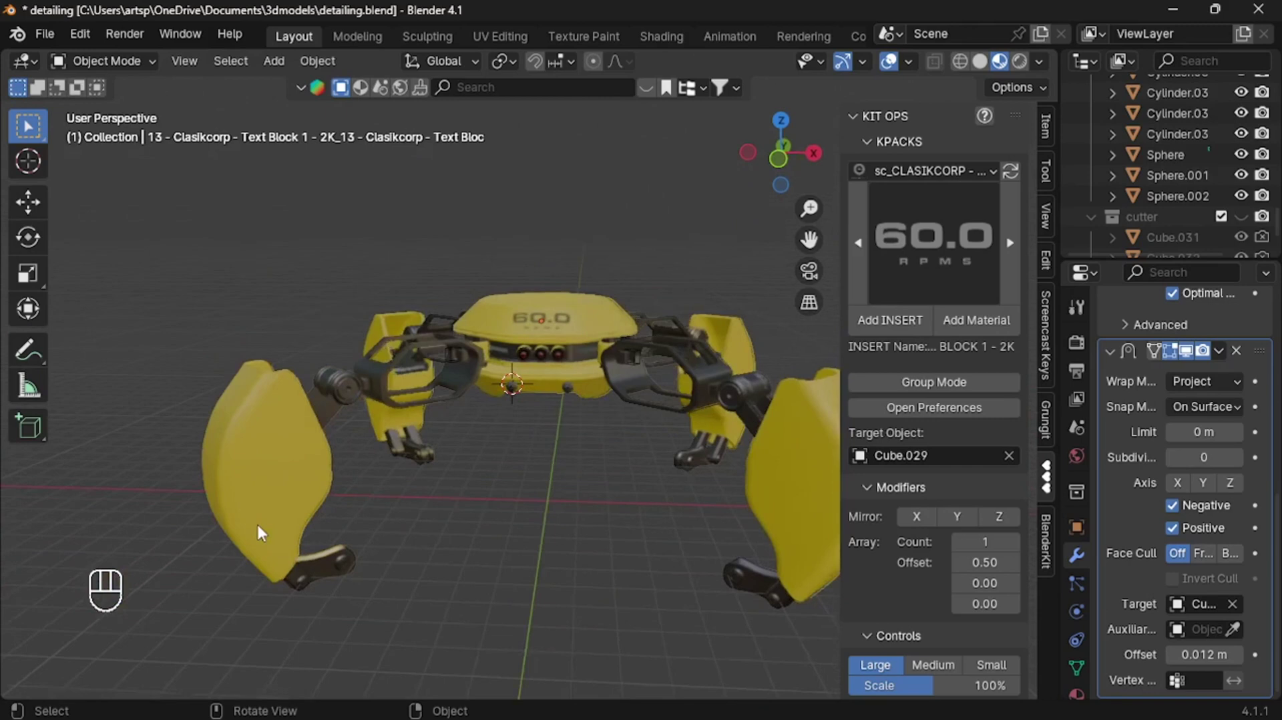
{"action": "left_click", "coordinate": [713, 559]}
{"action": "key", "text": "/"}
- Insert the Model# 1 XN label decal strip onto the leg panel
{"action": "left_click_drag", "start_coordinate": [933, 266], "coordinate": [919, 398]}
{"action": "left_click", "coordinate": [913, 328]}
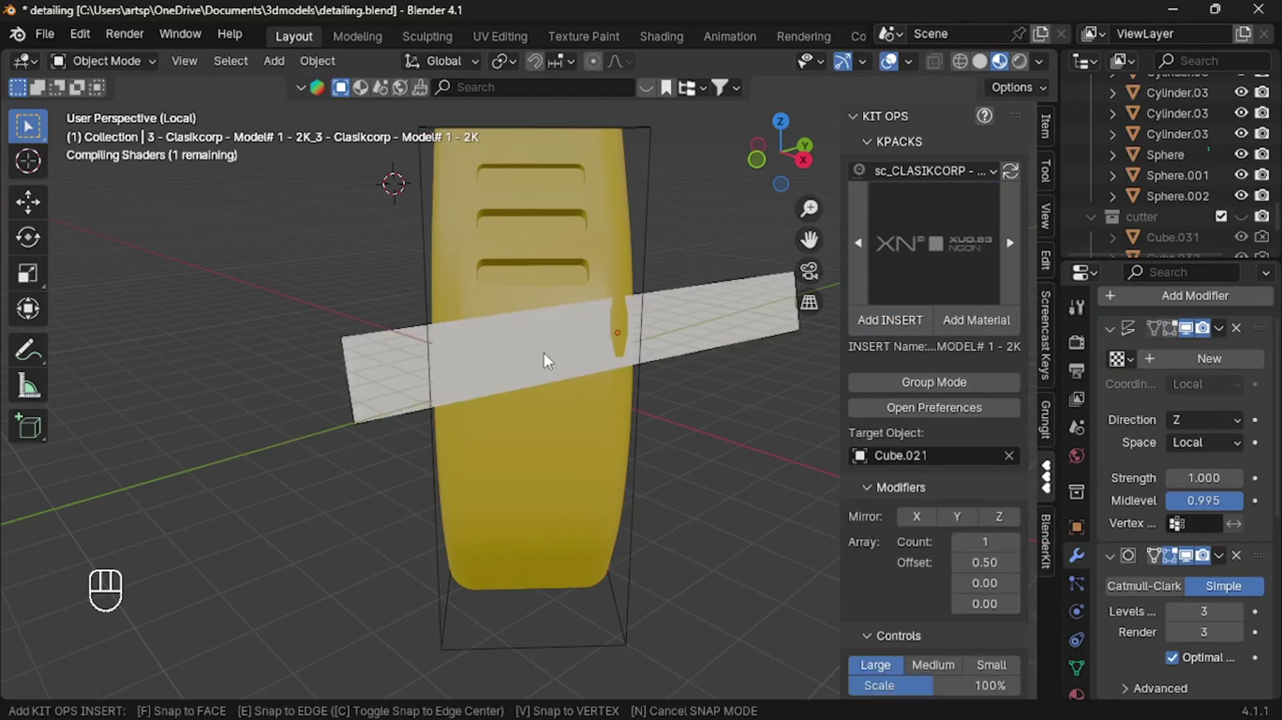